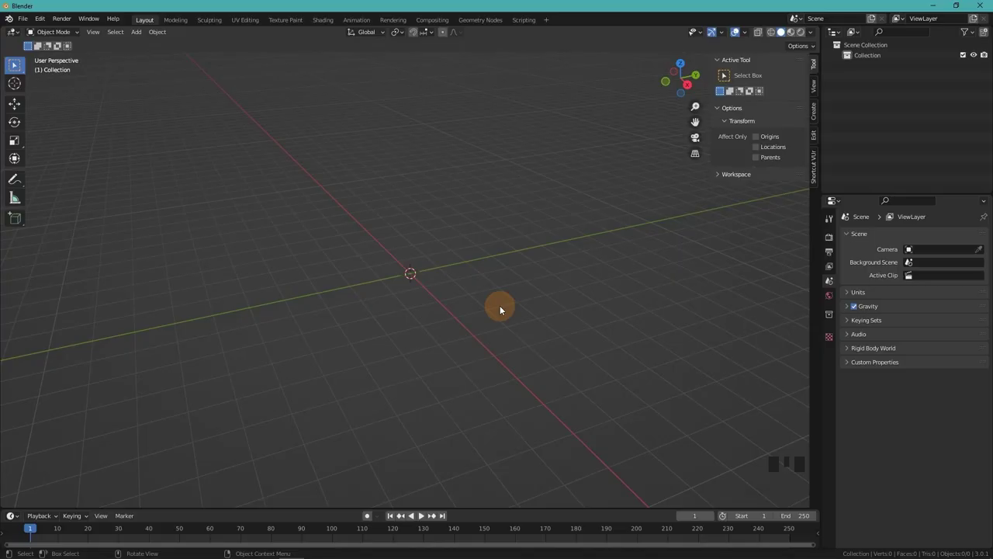
Step: Add a UV Sphere mesh at the scene centre and view it from the back
key(shift+a)
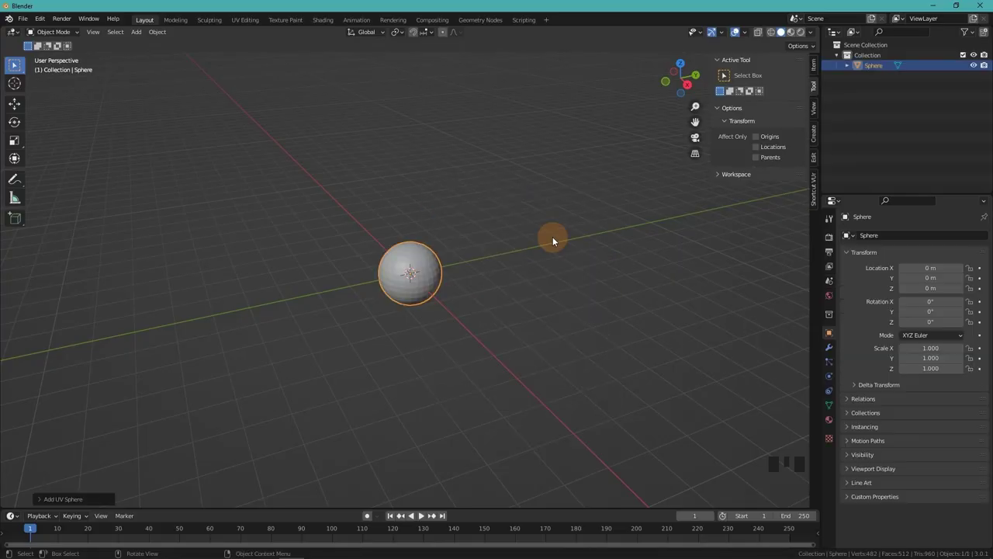
drag(41, 499, 437, 369)
drag(440, 368, 419, 342)
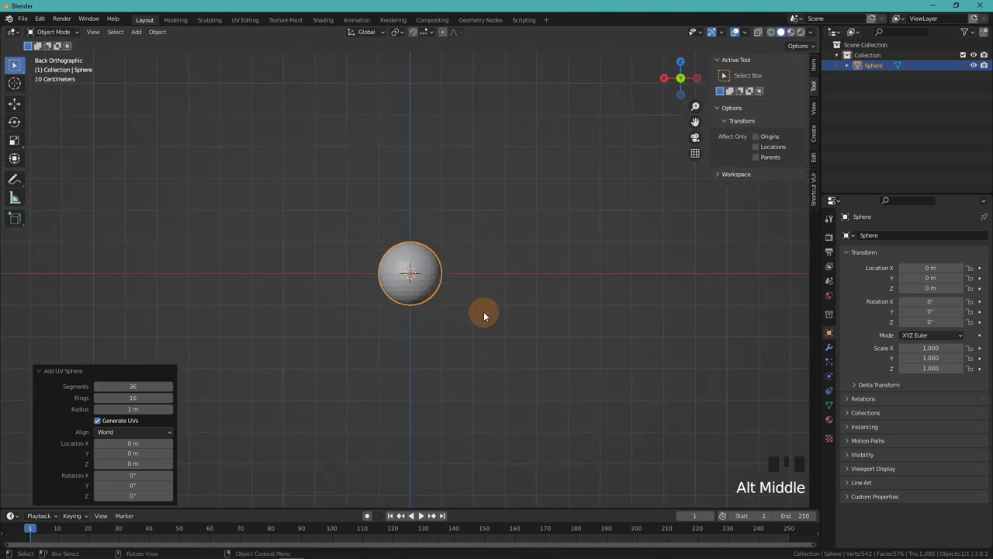
Step: Invert the sphere's lower half upward into a raised, slightly smaller inner shell
key(Tab)
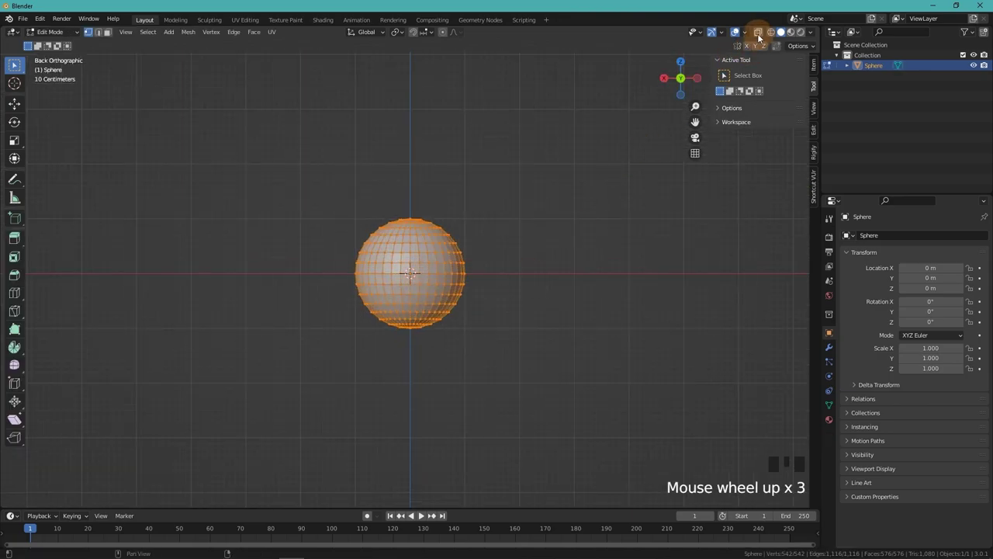
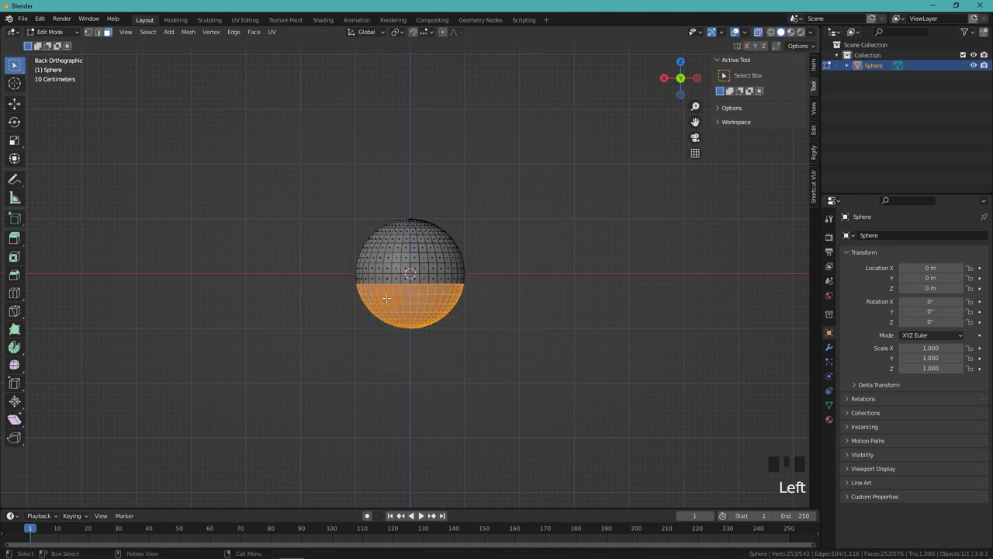
key(s)
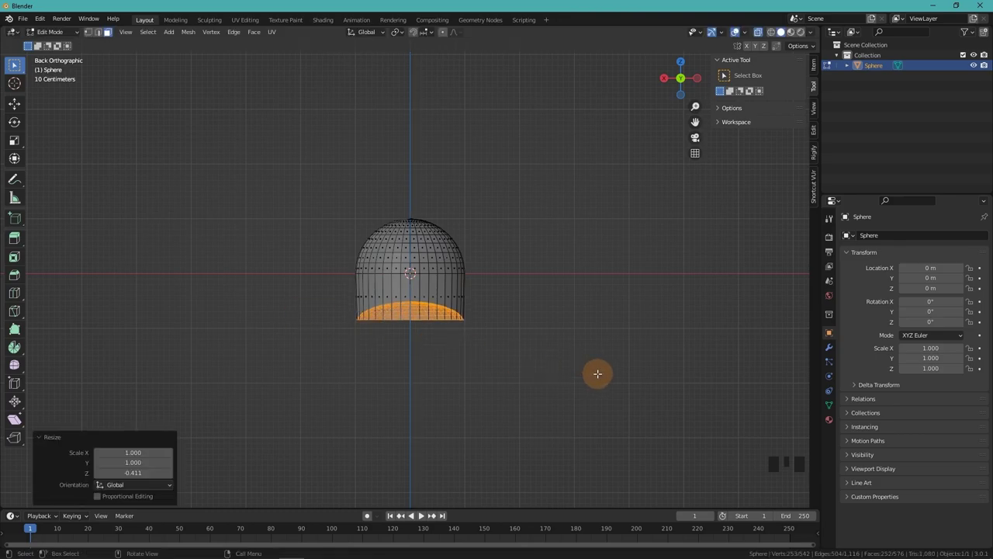
key(g)
scroll(up, 3)
key(s)
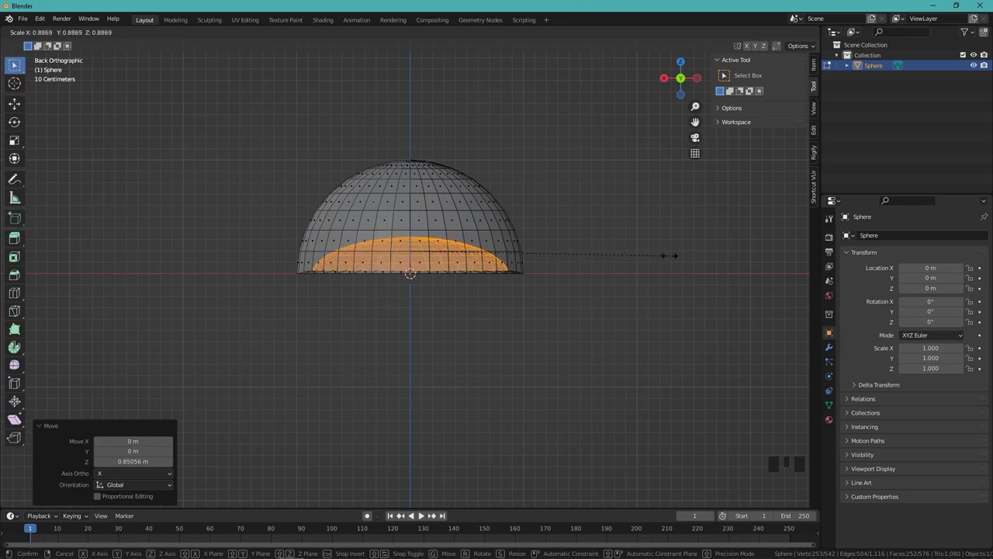
key(s)
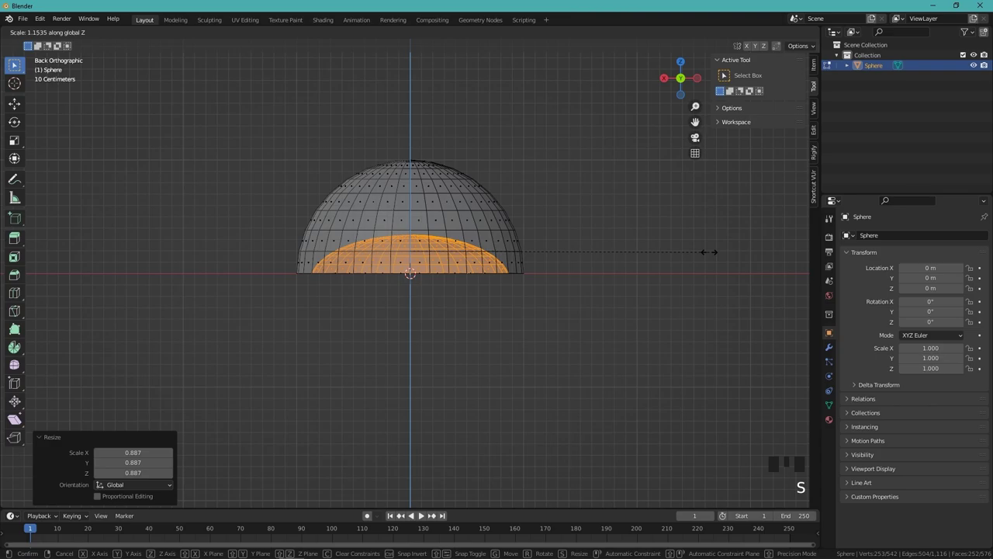
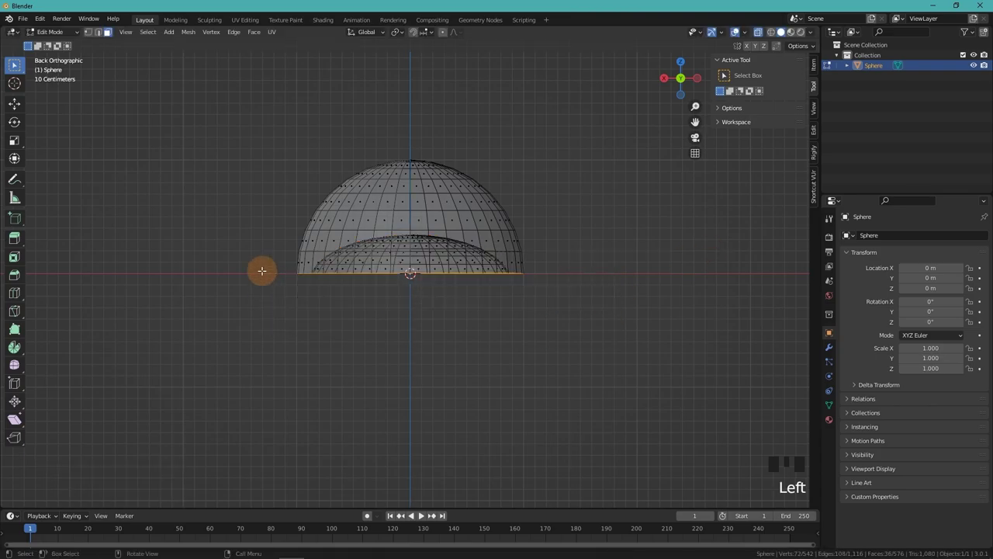
Step: Flatten the bottom rim to Z 0 and widen the whole bell about 1.885 times in X/Y
key(s)
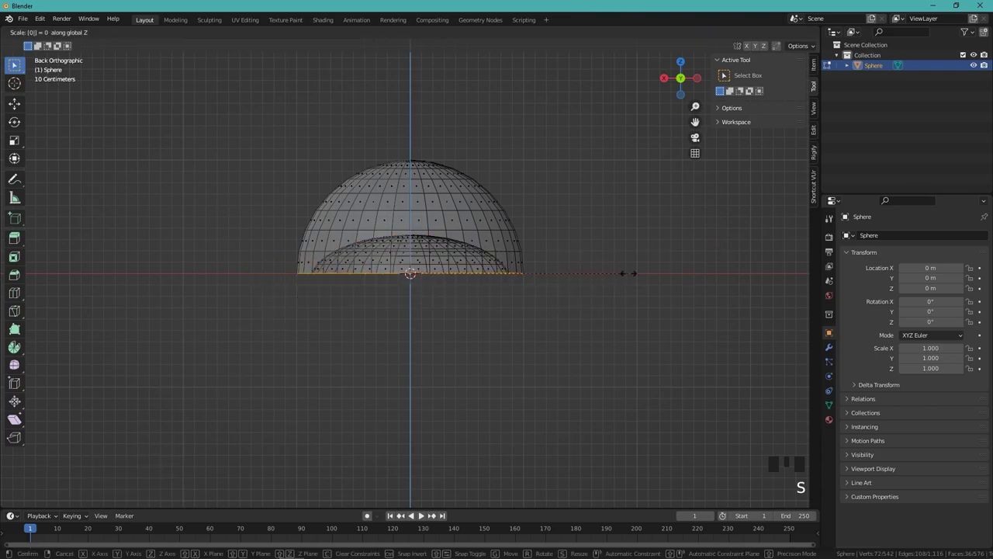
scroll(down, 3)
key(a)
key(s)
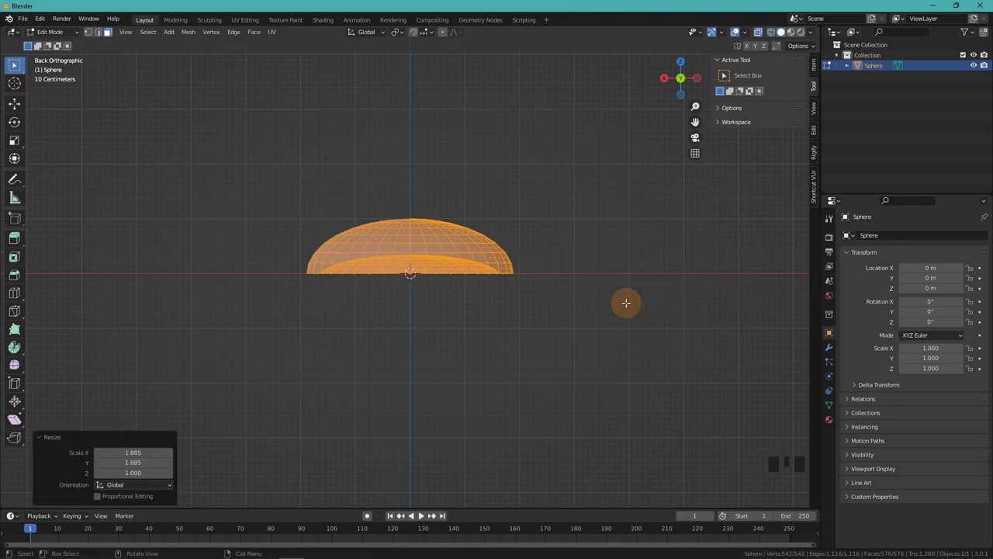
key(Tab)
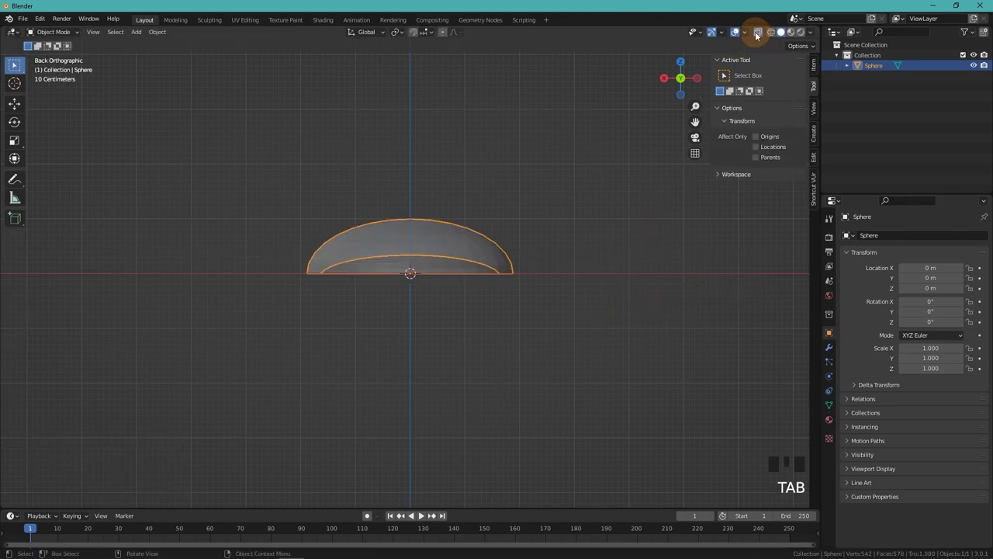
drag(759, 33, 516, 245)
scroll(up, 3)
drag(535, 262, 532, 279)
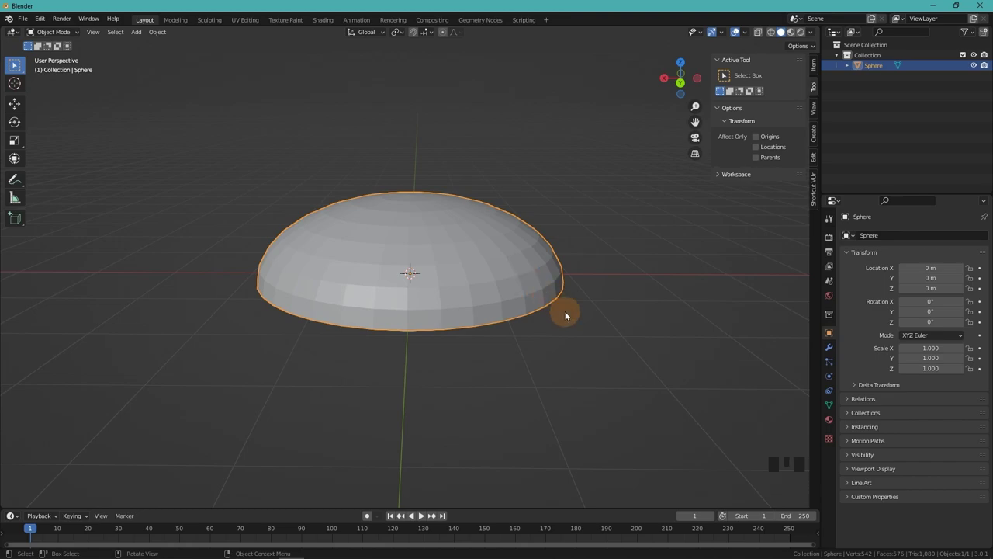
drag(564, 300, 552, 267)
key(Tab)
key(3)
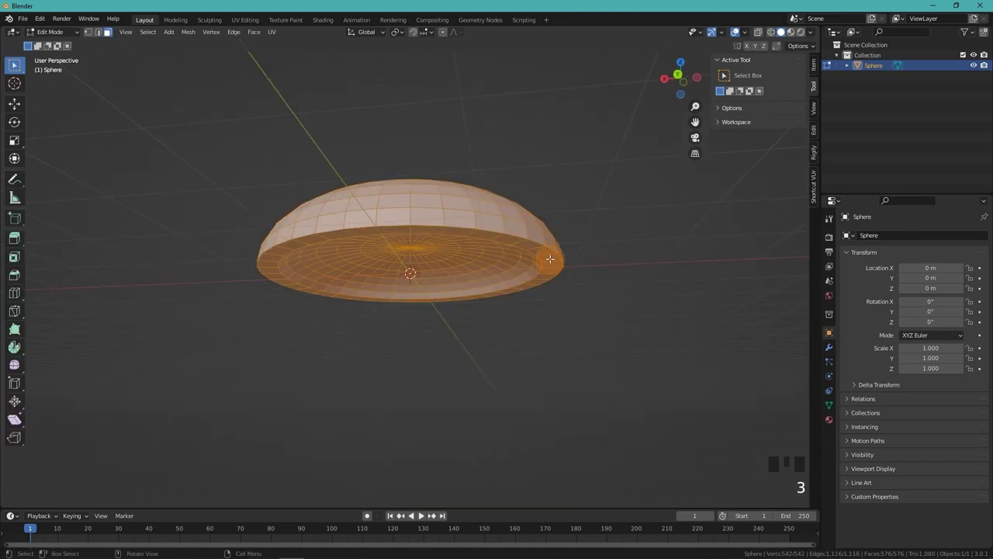
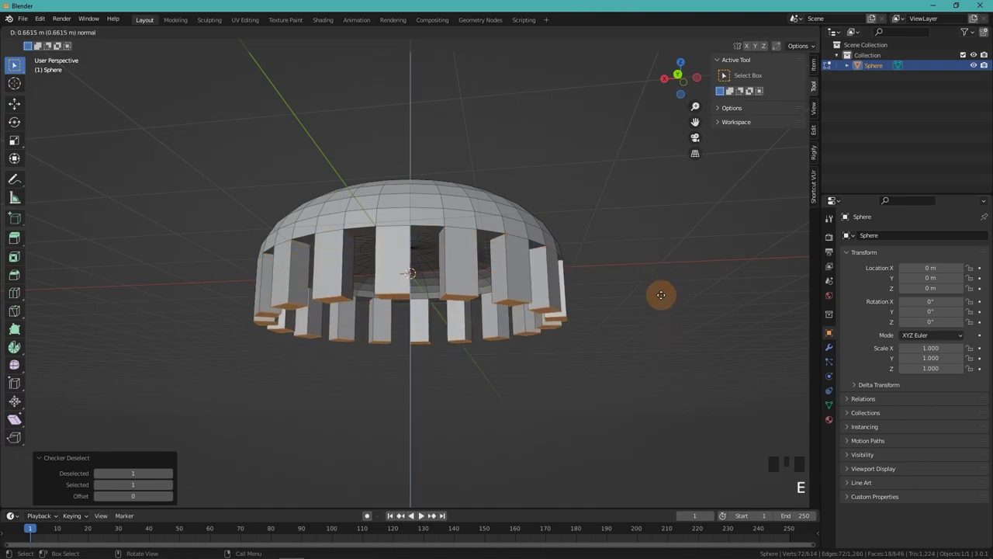
key(ctrl+z)
key(Tab)
middle_click(600, 293)
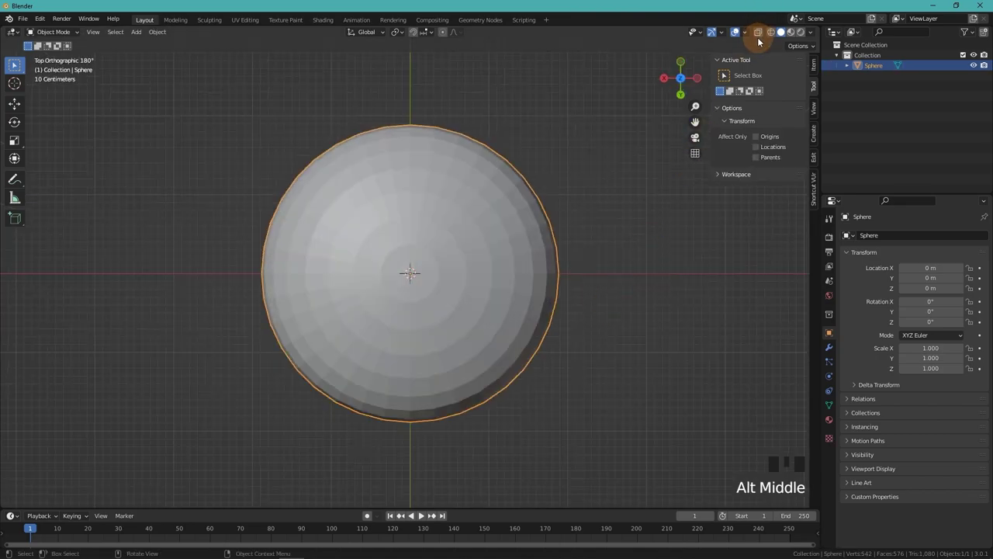
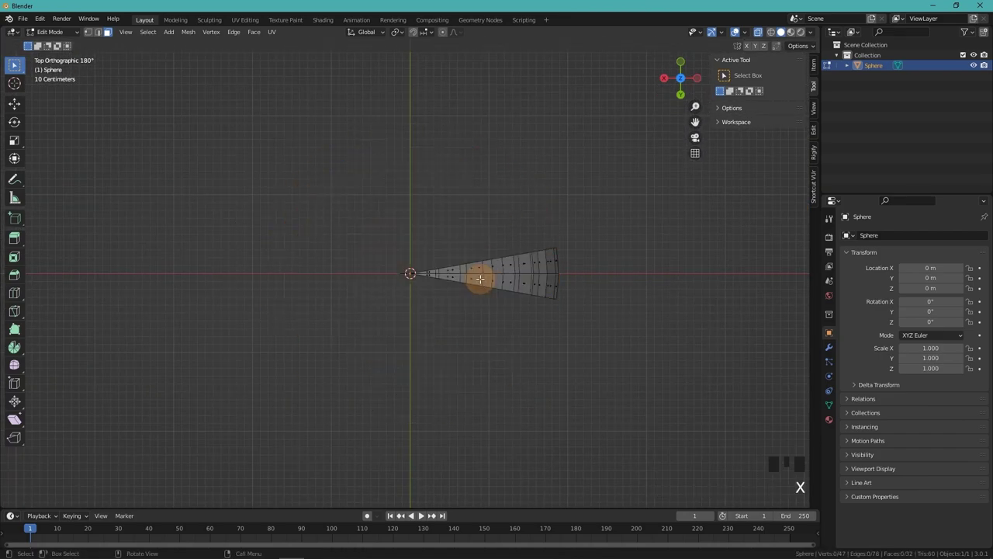
Step: Leave Edit Mode with the single thin wedge slice remaining and inspect it
key(Tab)
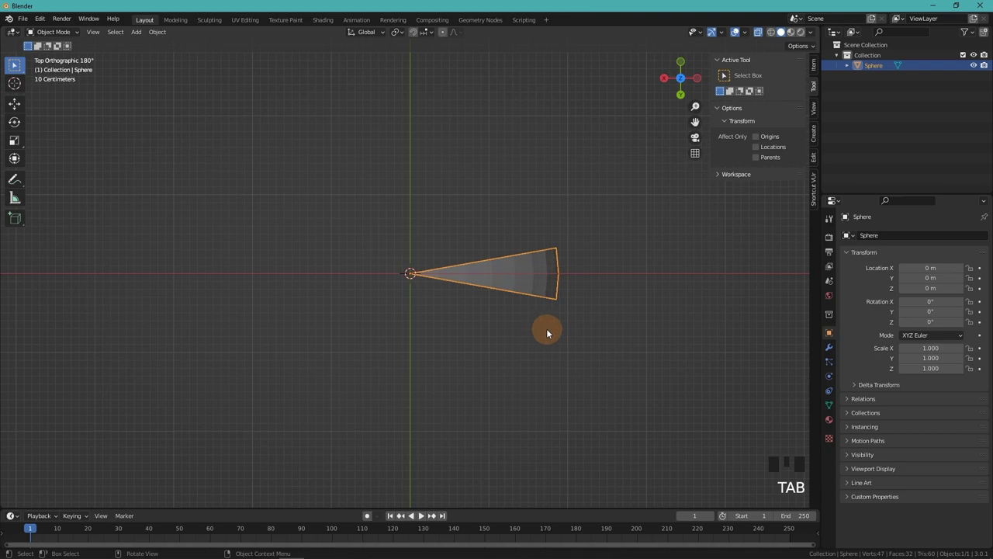
drag(556, 318, 762, 36)
drag(762, 37, 835, 343)
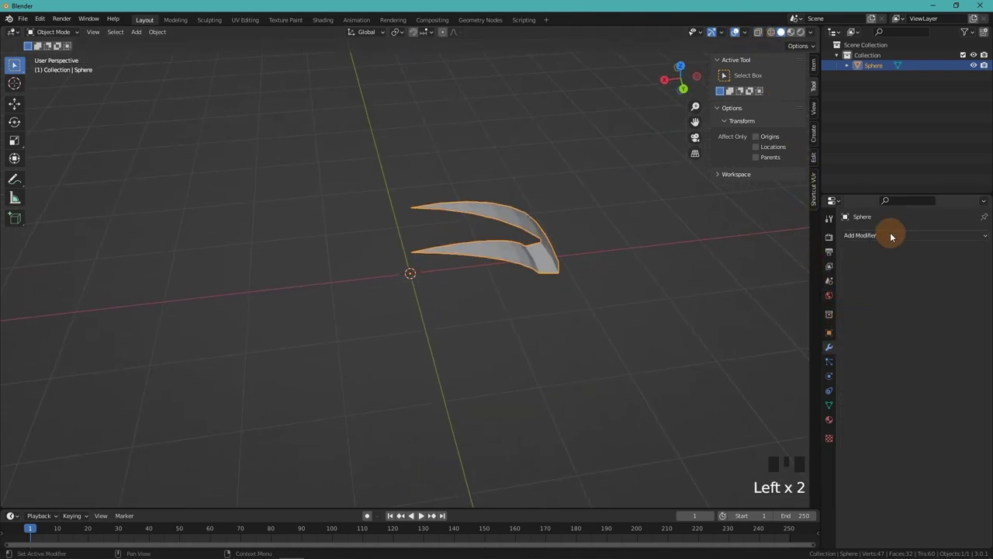
Step: Give the slice an Array modifier with two copies and bring up the Add menu
click(893, 234)
drag(798, 270, 864, 301)
click(864, 366)
key(shift+a)
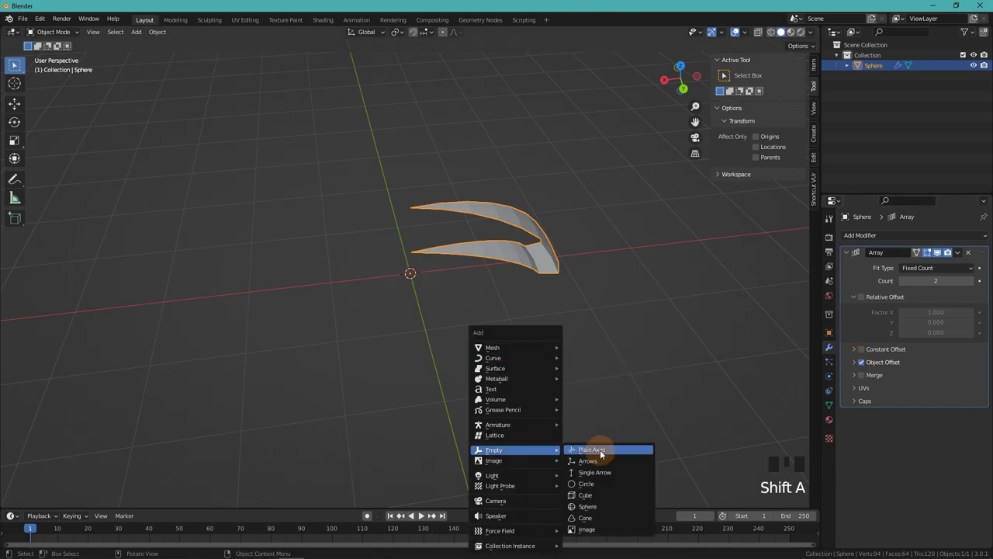
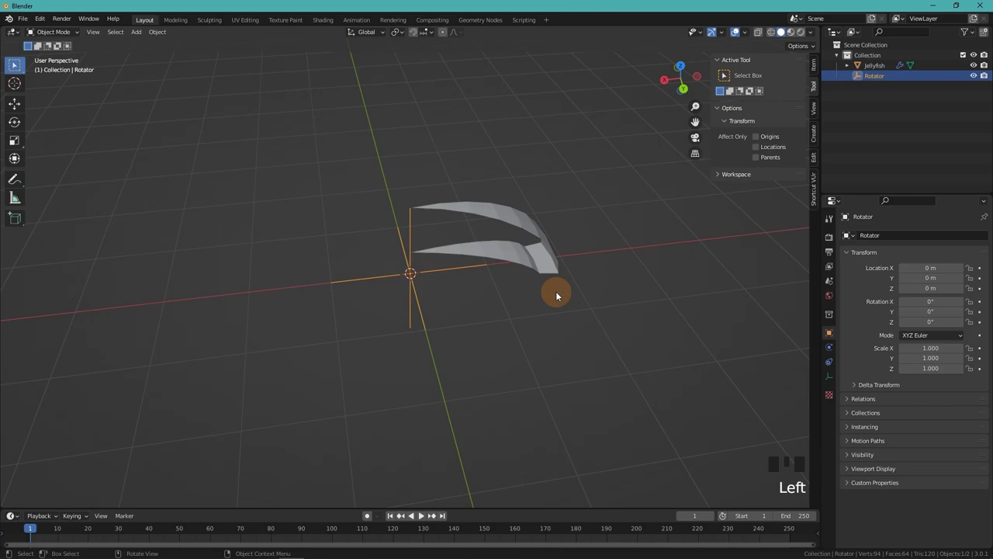
Step: Rotate the Rotator empty 20° around Z and reselect the Jellyfish slice
key(r)
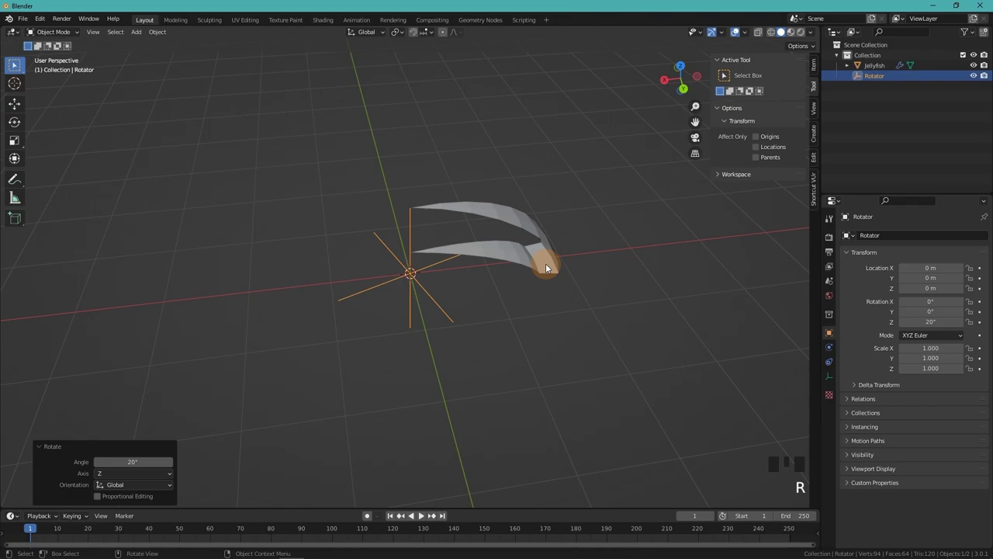
click(547, 266)
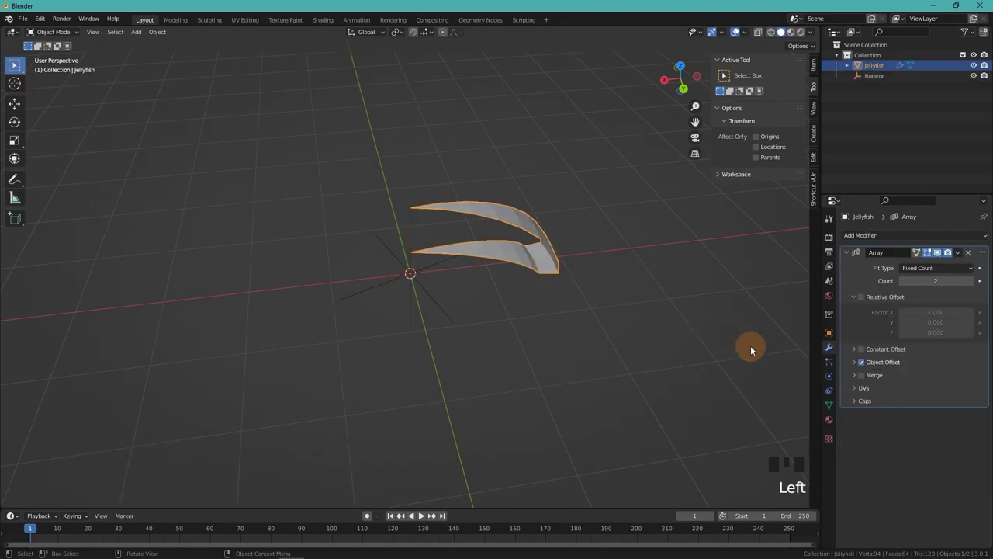
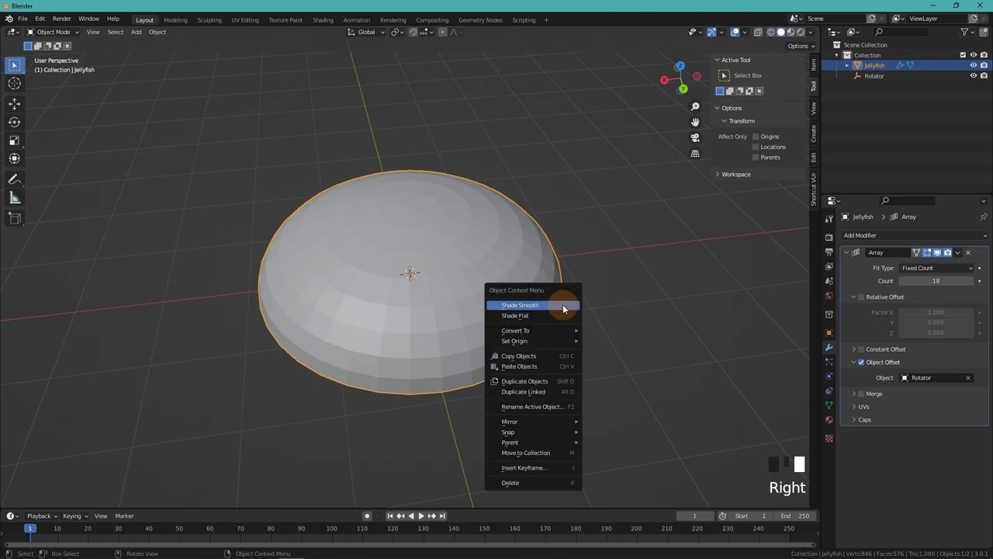
Step: Shade the 18-copy bell smooth and enable seam merging at 0.01 m
drag(602, 322, 866, 401)
click(863, 397)
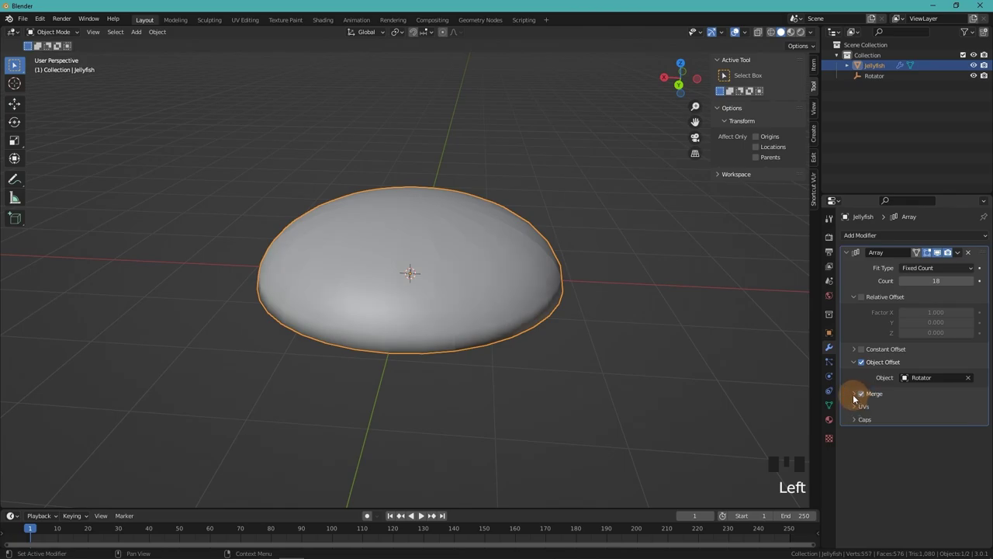
drag(856, 395, 549, 246)
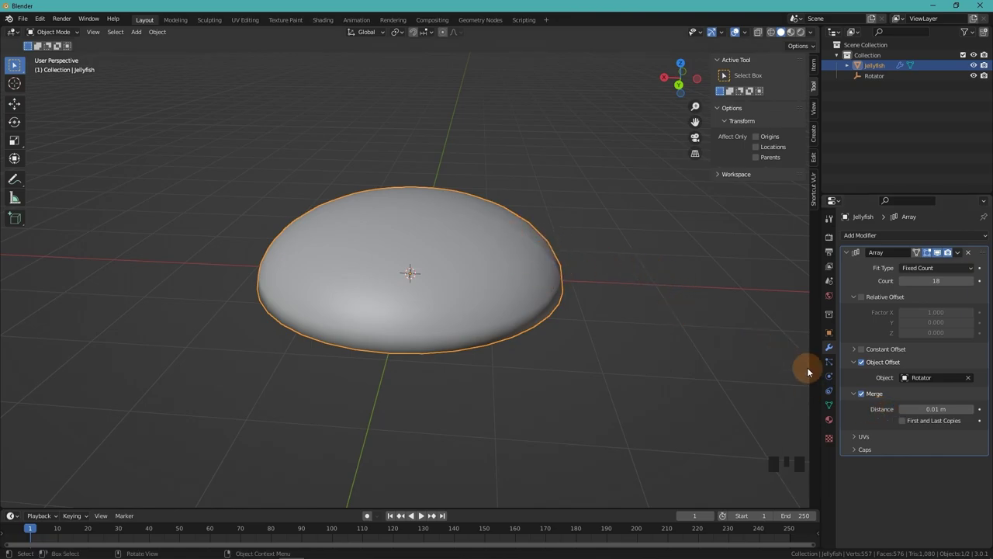
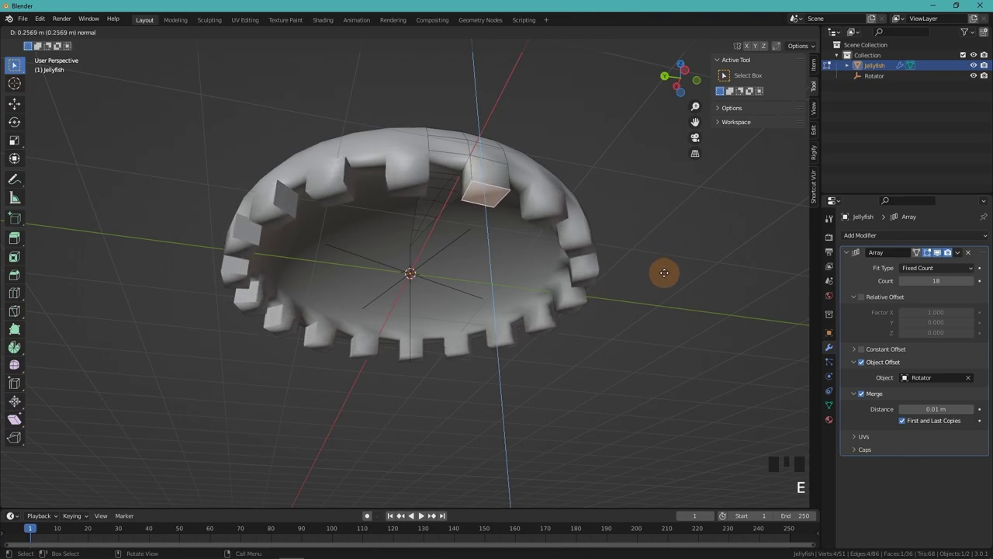
Step: Extrude the alternating rim faces downward into 18 long tentacle blocks
key(s)
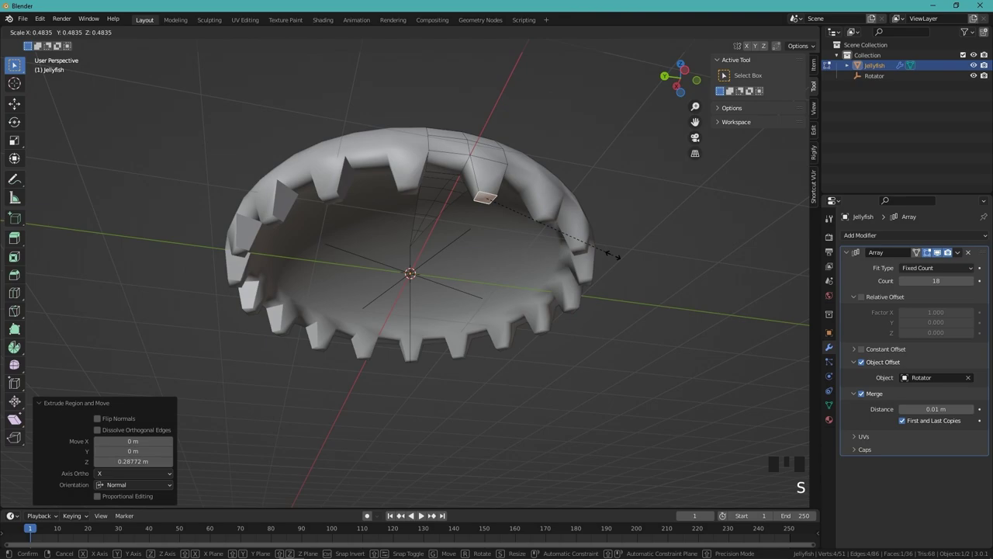
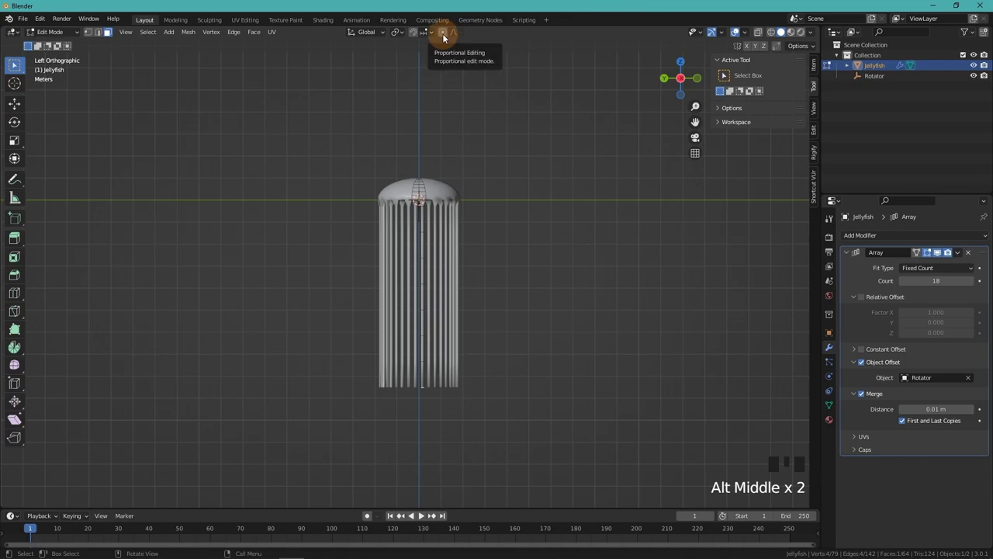
Step: Scale the tentacle tips together to 0.392 with Linear proportional falloff and leave Edit Mode
click(444, 37)
drag(452, 36, 402, 32)
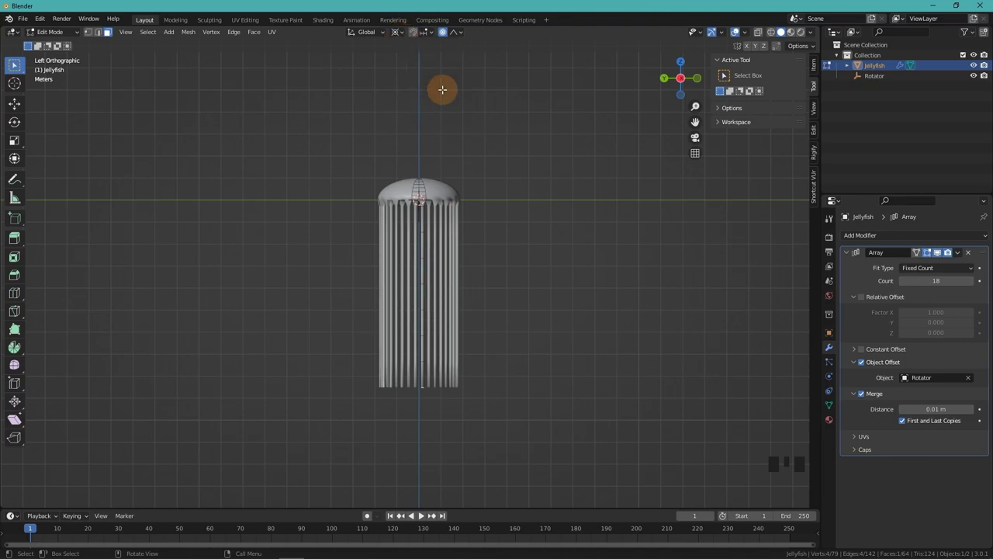
key(s)
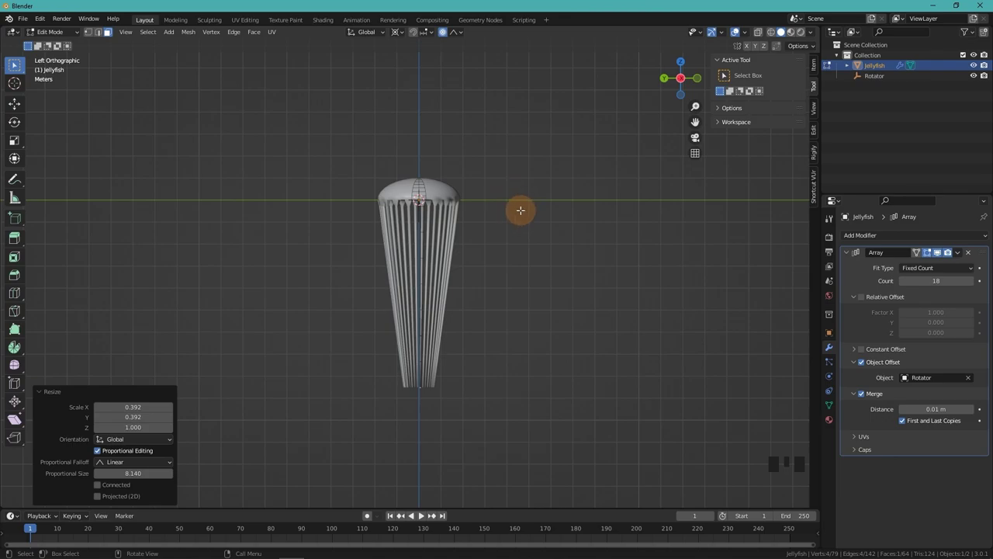
key(Tab)
Step: Select the jellyfish and adjust the view in Object Mode
click(522, 212)
click(737, 31)
drag(490, 204, 465, 201)
click(452, 190)
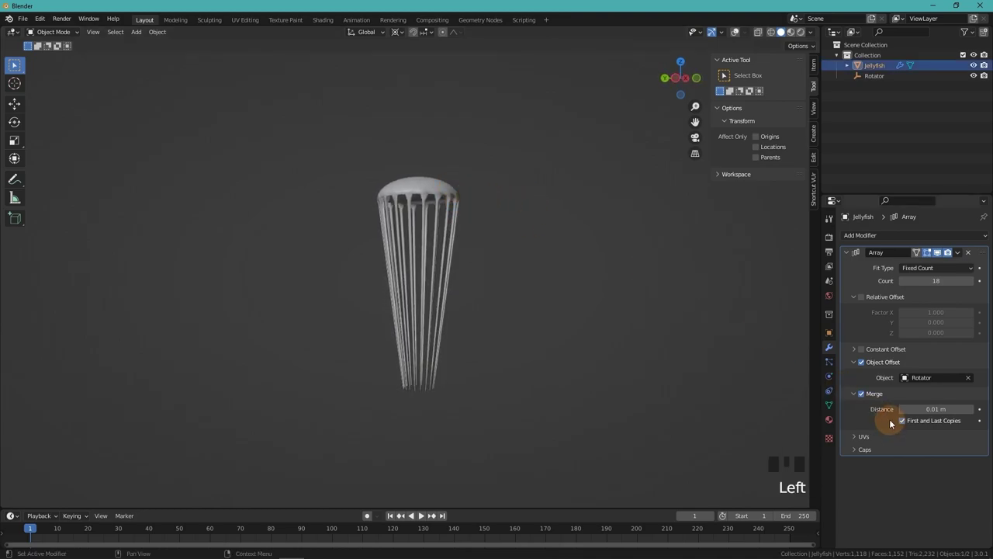
Step: Add a Simple Subdivision Surface modifier at levels 2/2 and save as Jelly Tut2.blend
click(867, 240)
drag(806, 423, 980, 499)
drag(970, 495, 493, 273)
drag(492, 273, 381, 263)
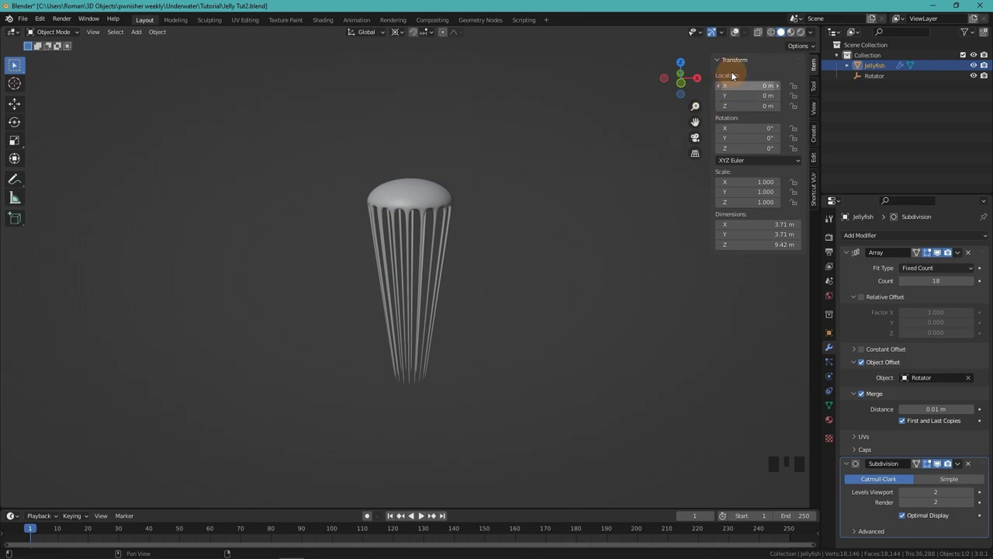
Step: Add Basis and Height shape keys, raising the bell top on Height with proportional editing
click(738, 32)
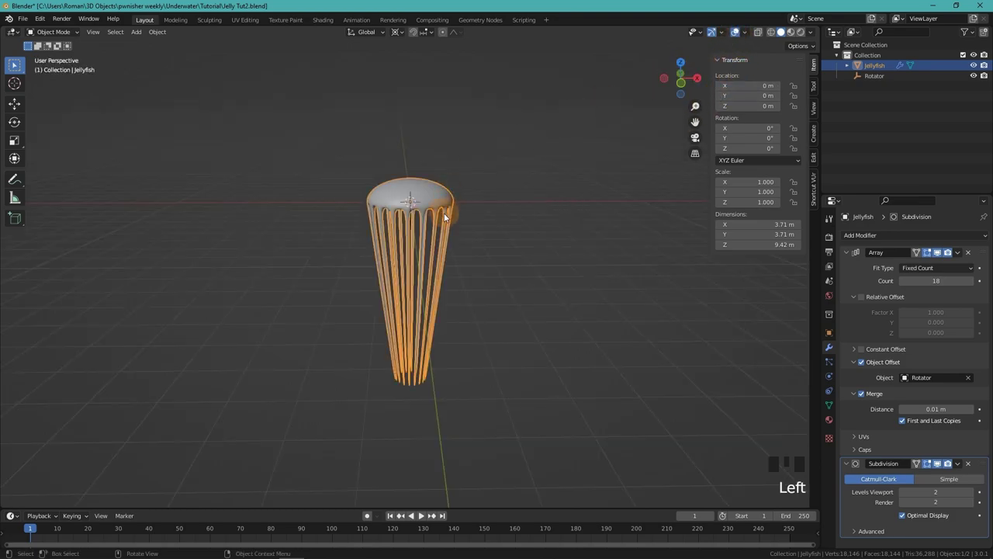
click(826, 404)
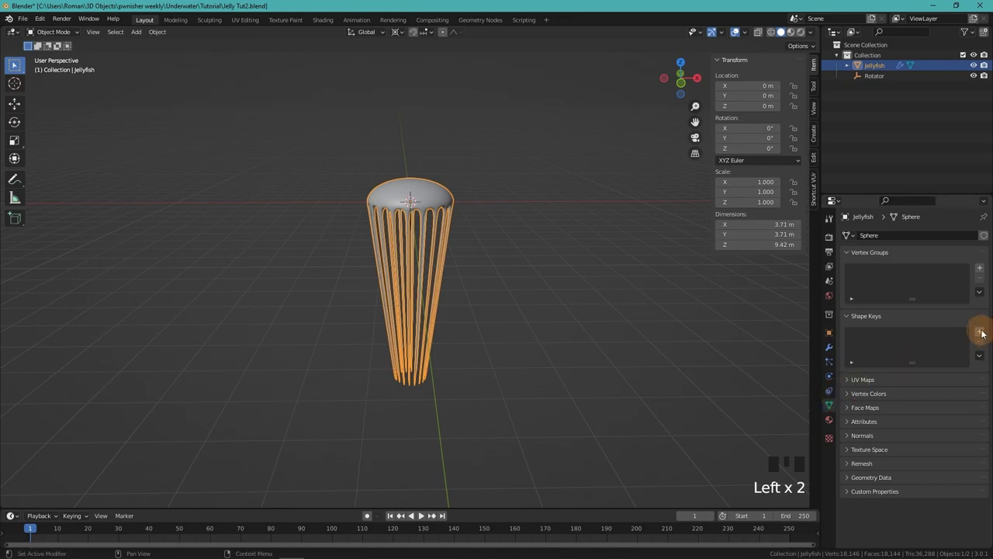
drag(985, 332, 980, 333)
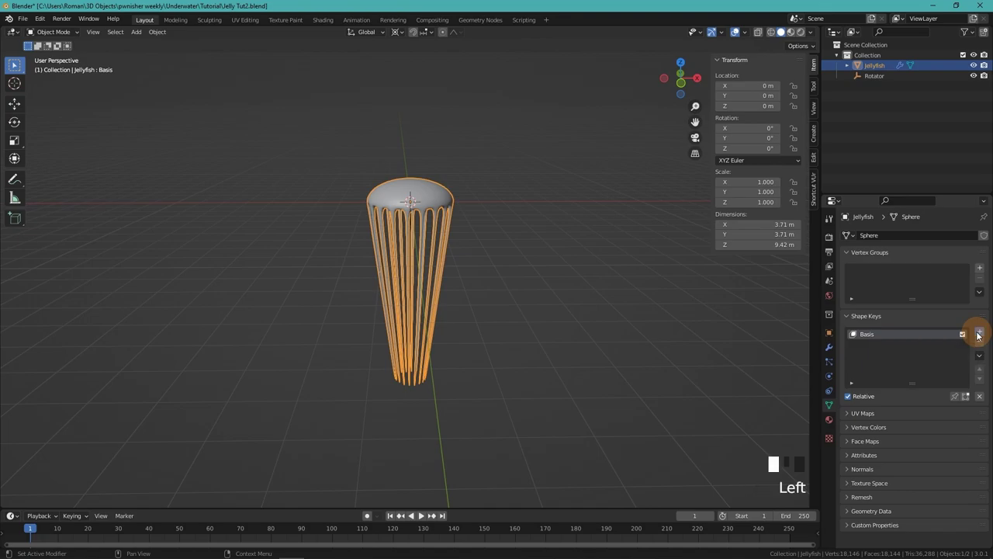
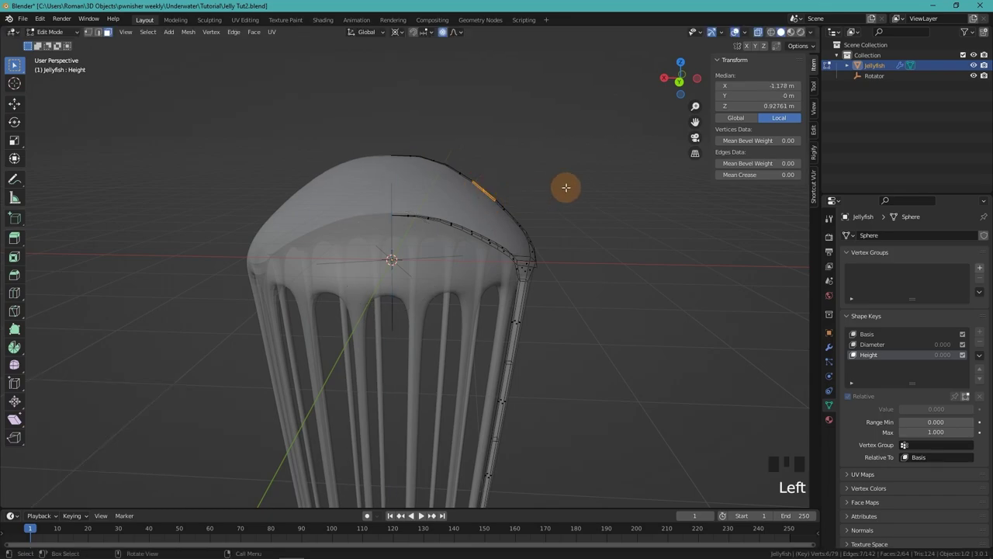
key(g)
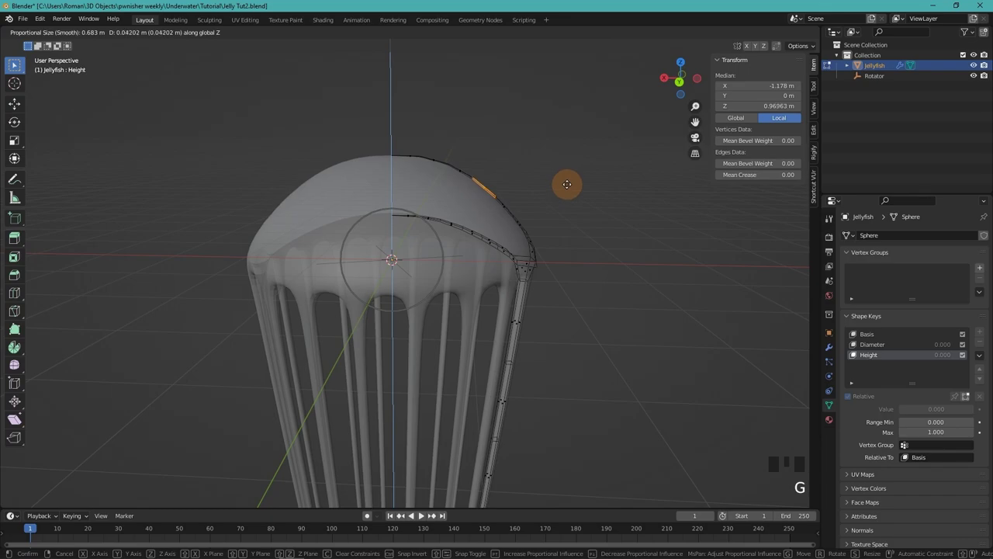
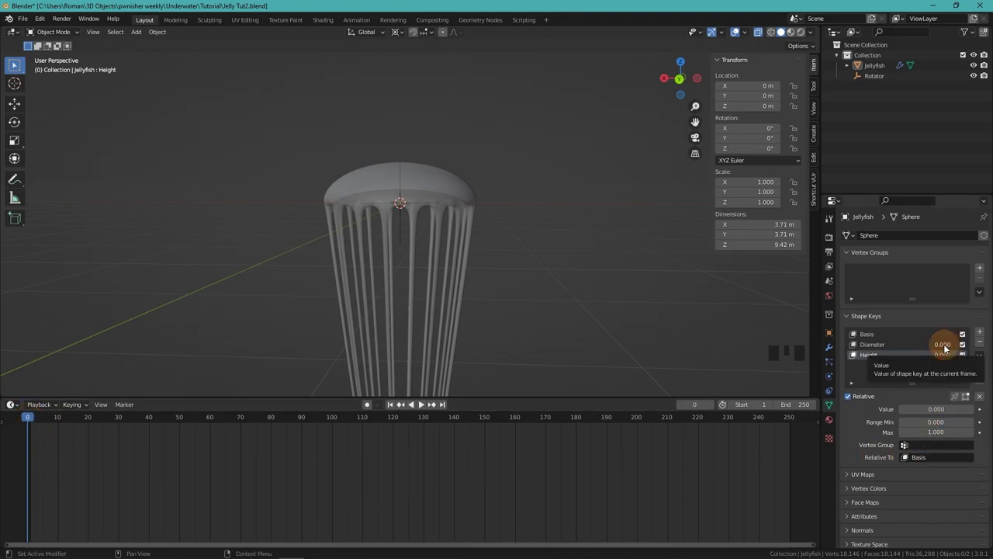
Step: Keyframe both shape key values at frames 0, 40 and 80 and select the jellyfish
key(i)
key(i)
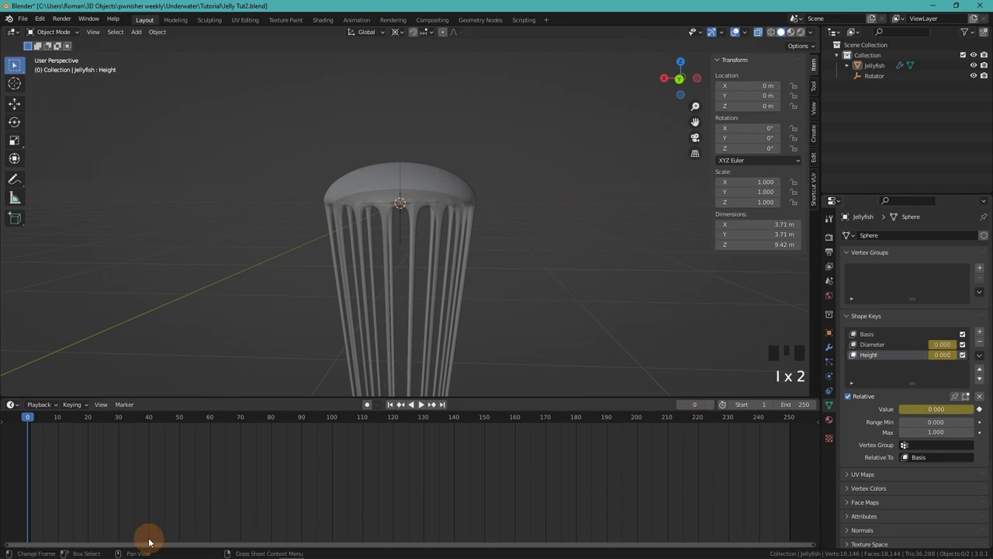
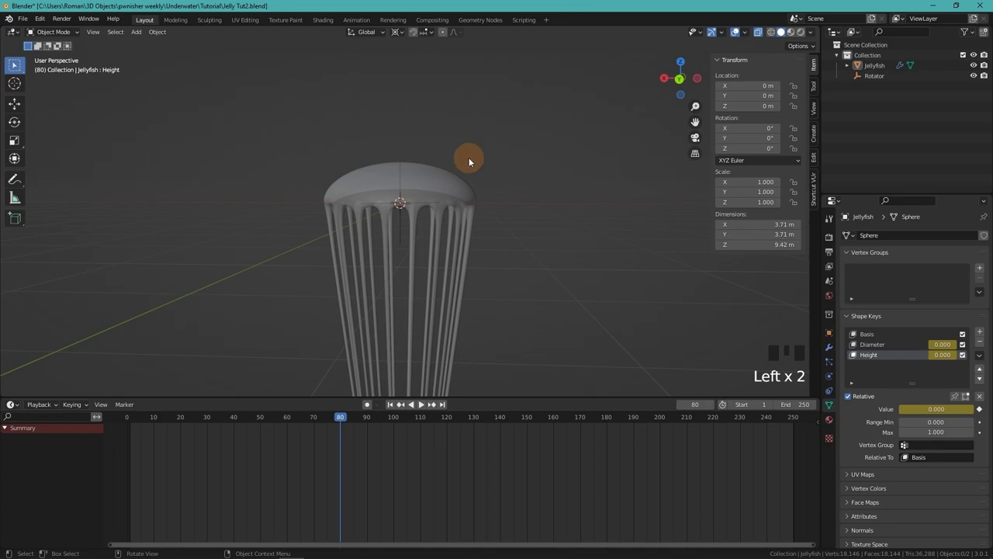
click(416, 177)
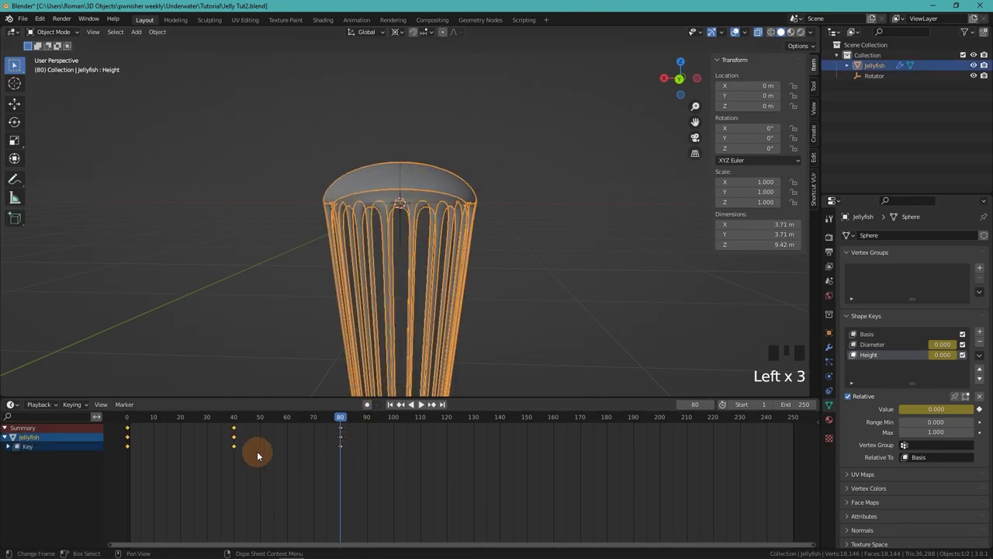
Step: Add a Cycles F-Curve modifier to the jellyfish's pulse curves so they repeat past frame 80
drag(14, 403, 177, 462)
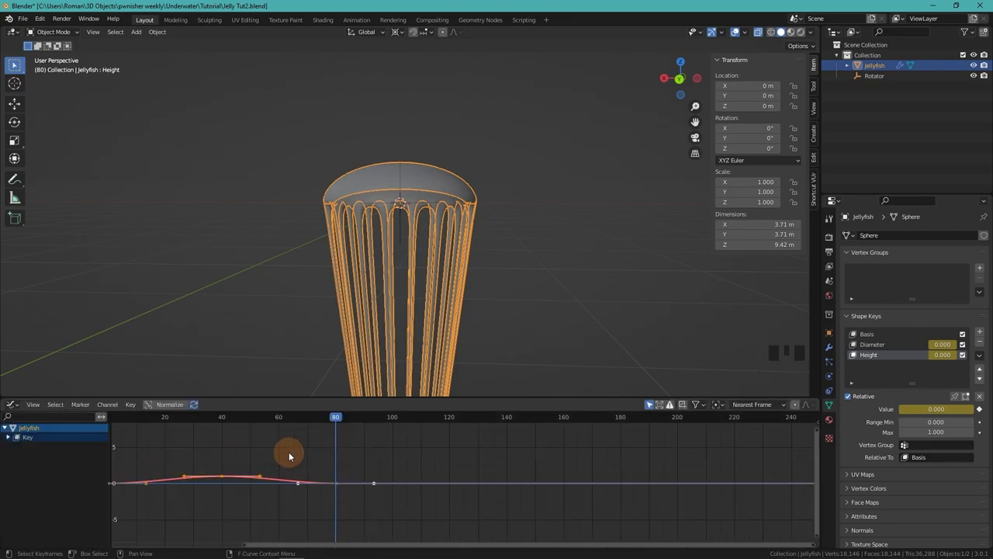
click(292, 452)
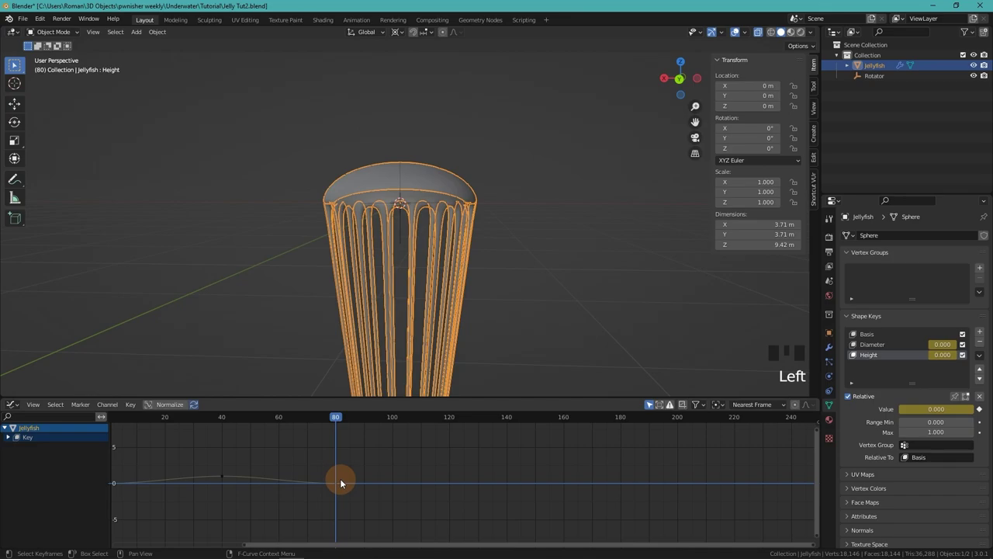
click(337, 485)
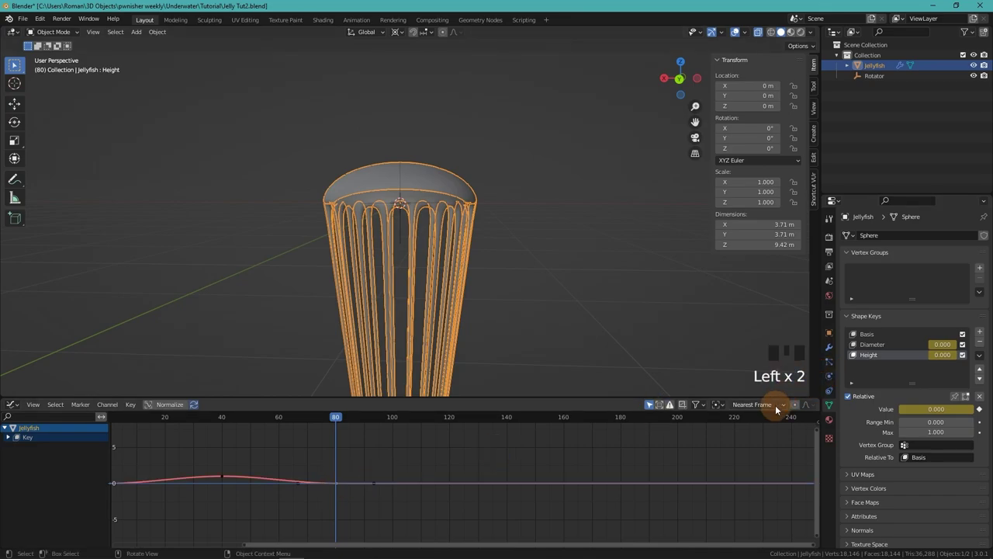
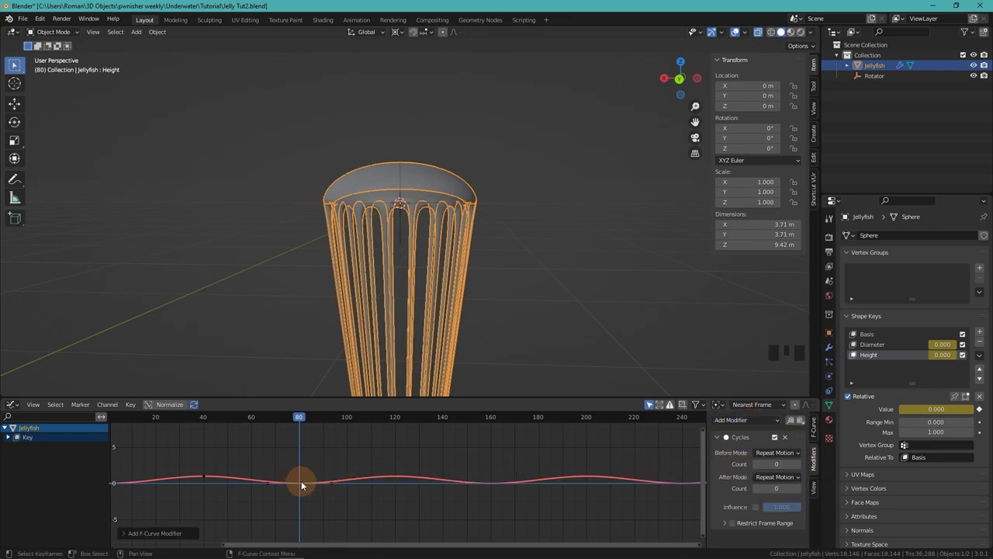
click(300, 484)
drag(756, 423, 515, 291)
scroll(down, 3)
drag(524, 275, 503, 298)
Step: Play the looping pulse animation through frame 205 and stop
key(space)
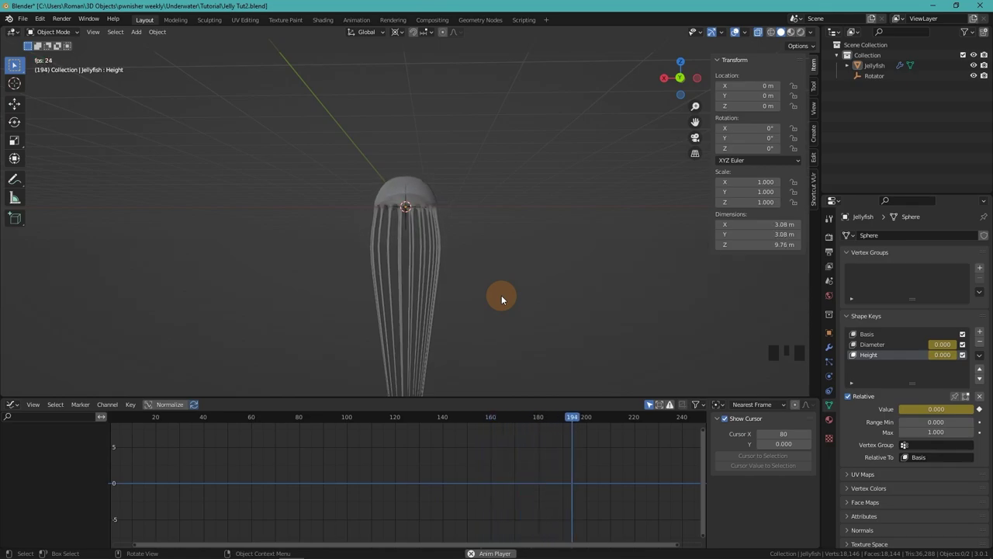
key(space)
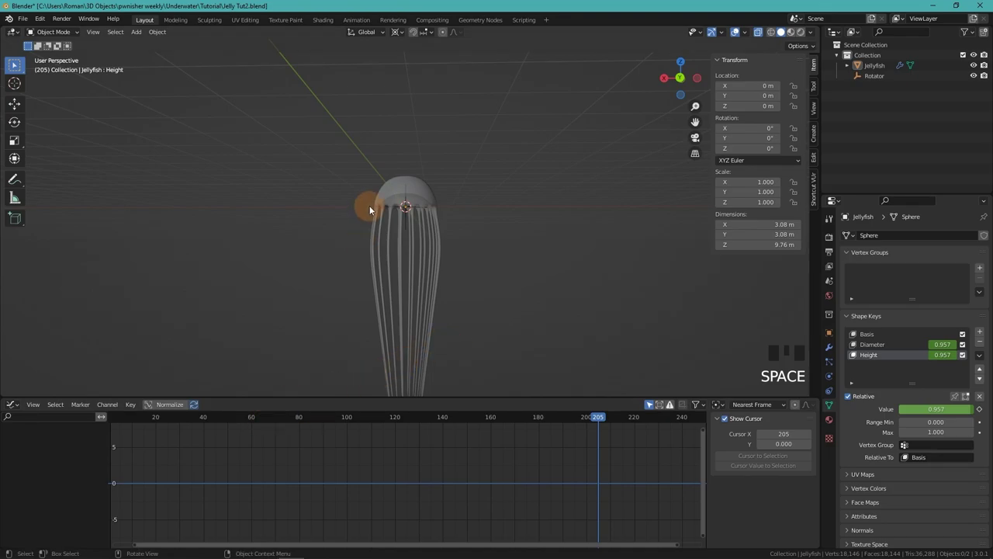
click(429, 200)
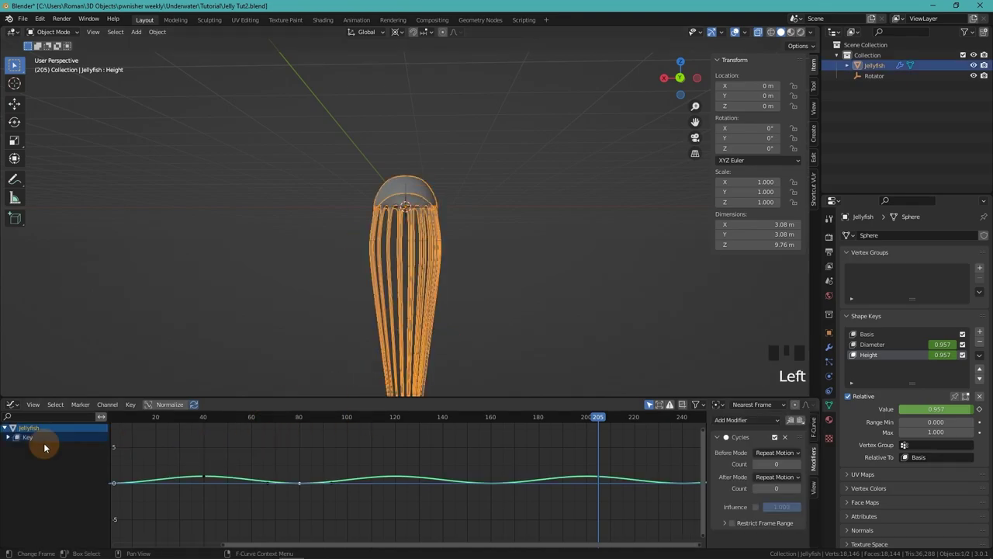
click(9, 437)
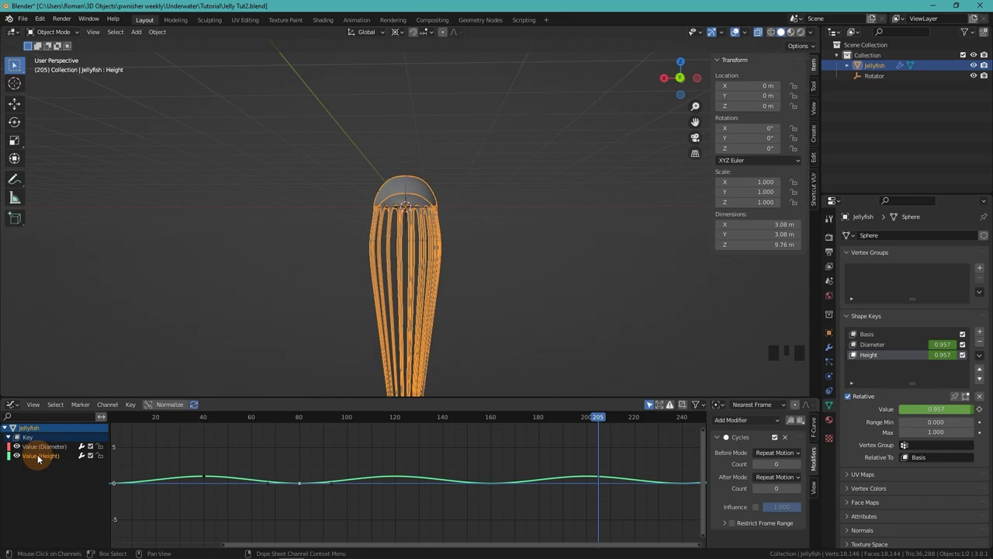
double_click(39, 457)
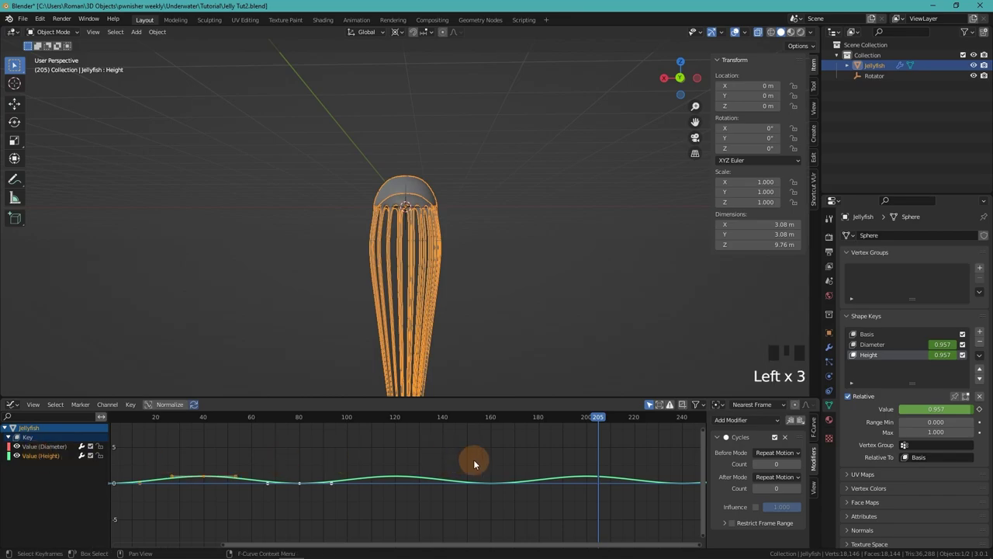
key(g)
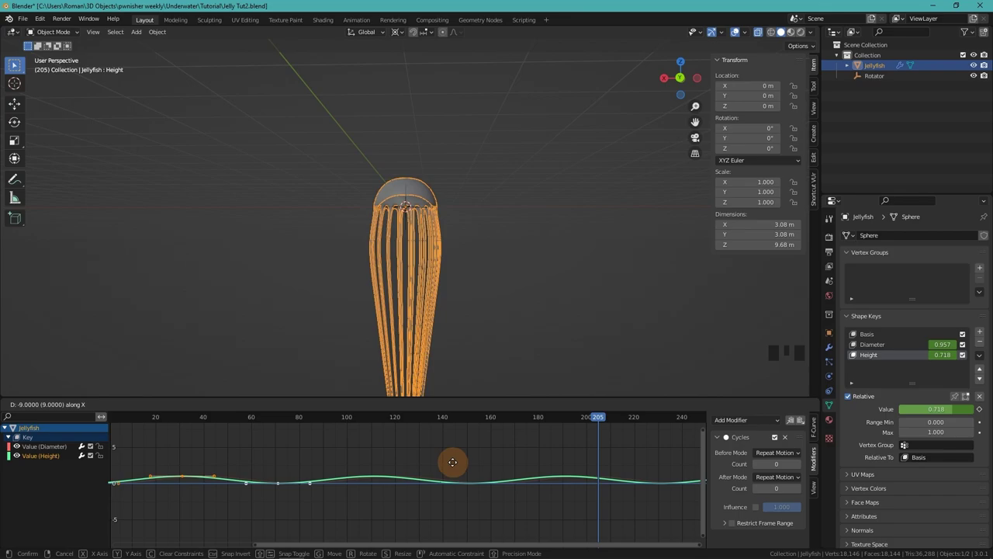
scroll(down, 3)
drag(181, 420, 571, 285)
key(space)
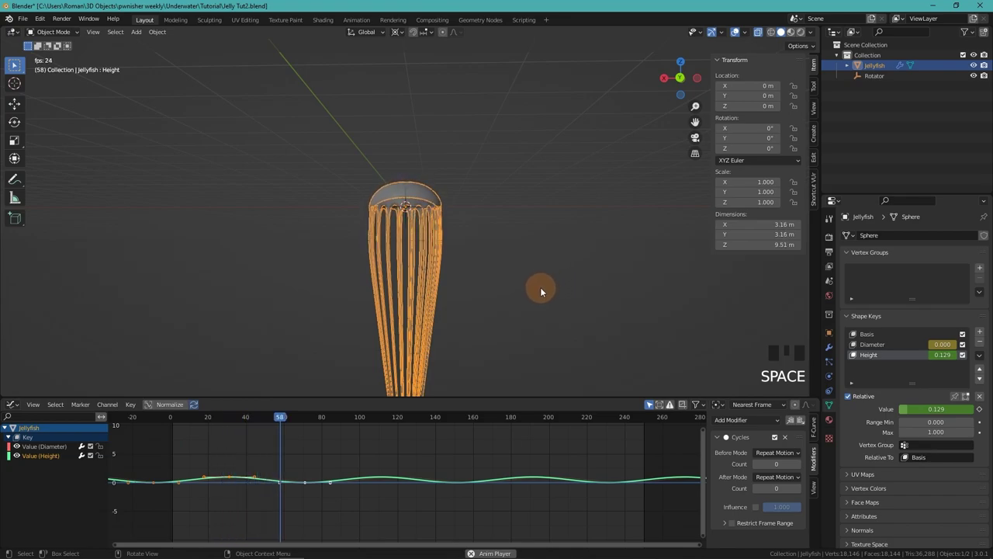
click(545, 288)
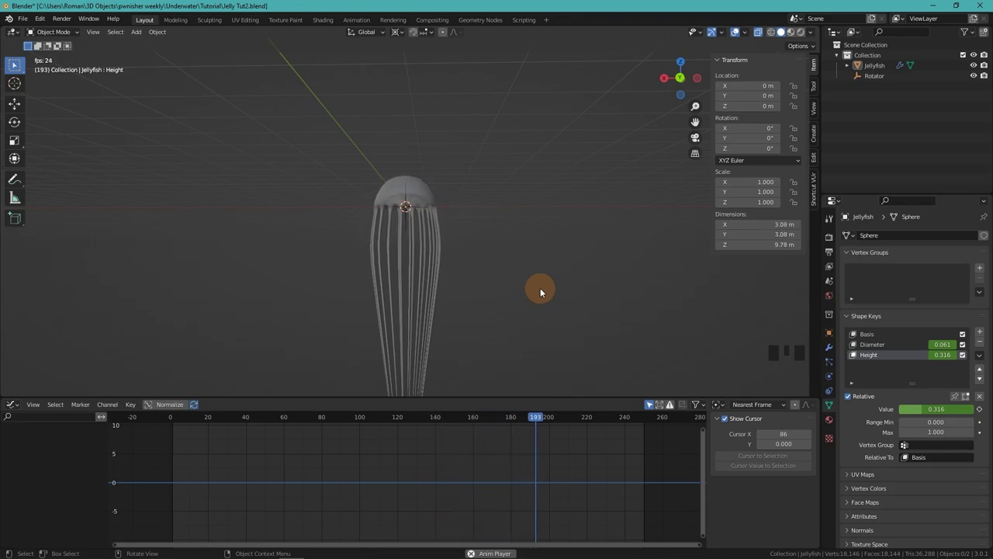
key(space)
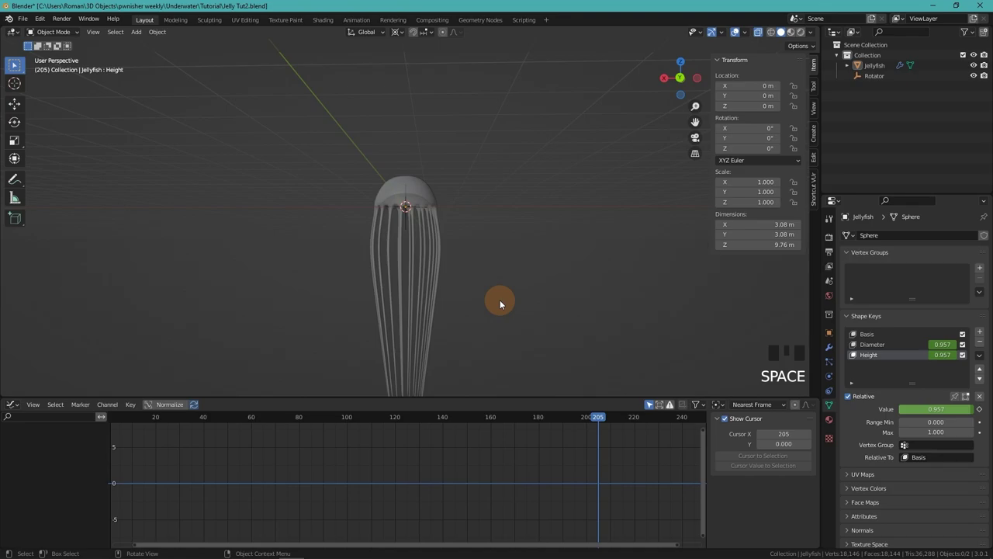
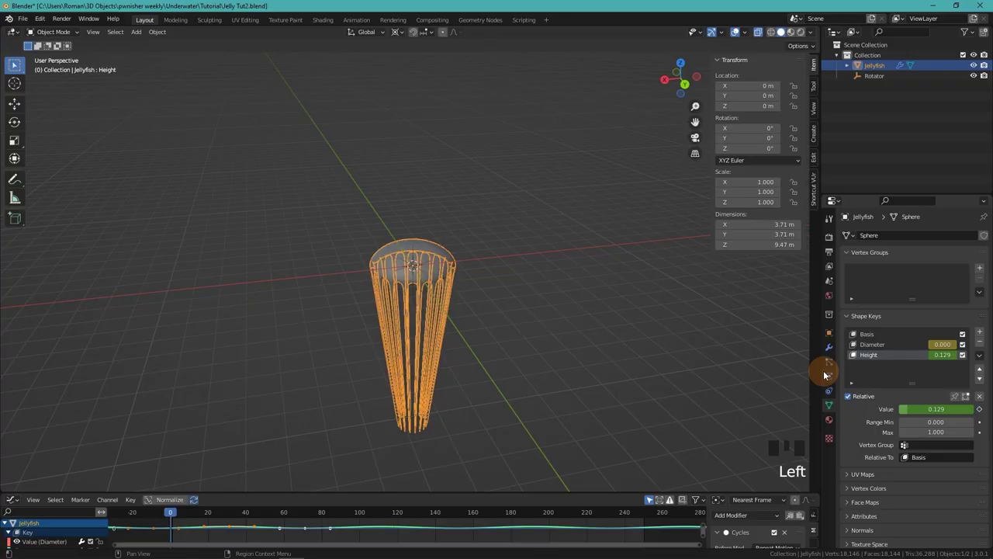
Step: Review the jellyfish's cloth physics settings and test-play the simulation
click(826, 379)
drag(877, 261, 391, 377)
key(space)
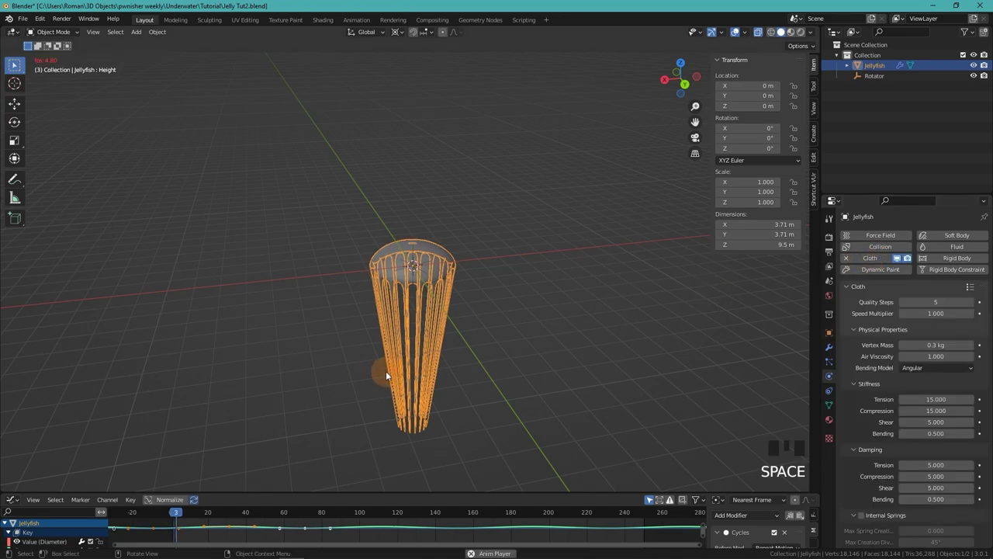
key(space)
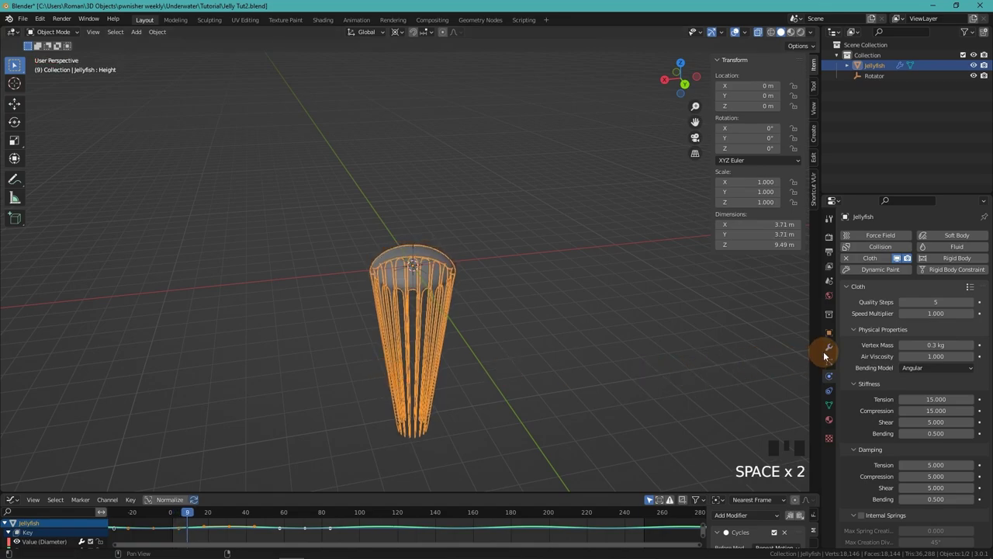
Step: Move the Cloth modifier above Subdivision Surface, test-play, and rewind to frame 0
click(828, 351)
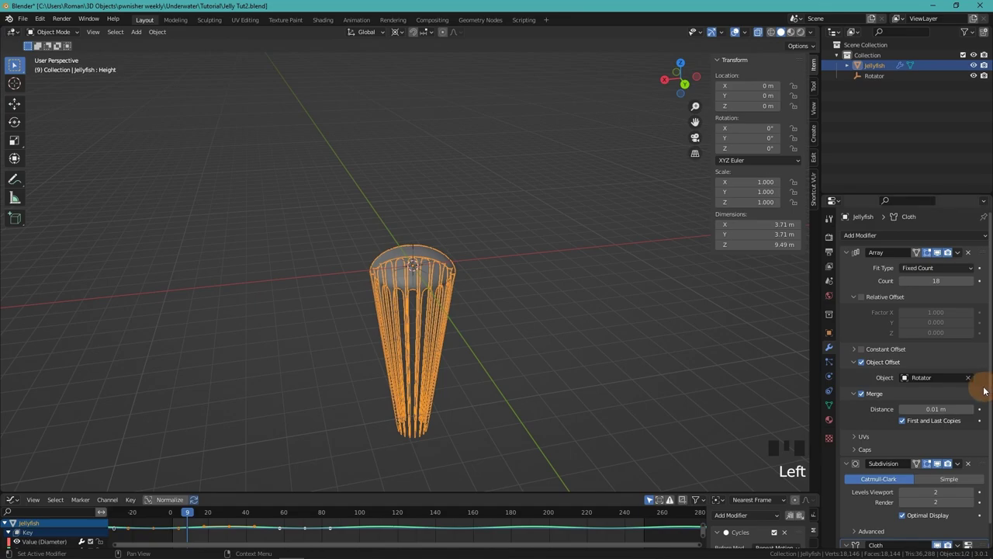
scroll(down, 3)
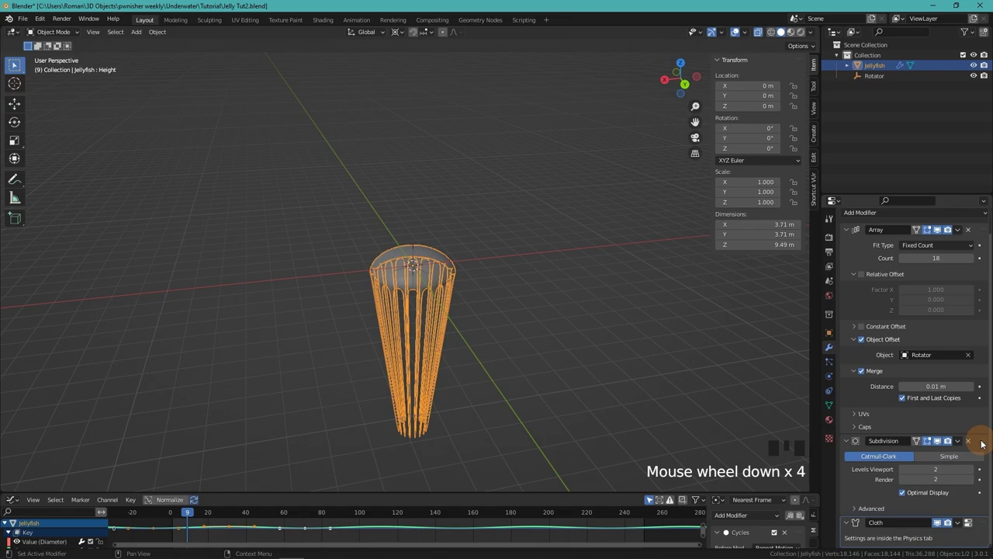
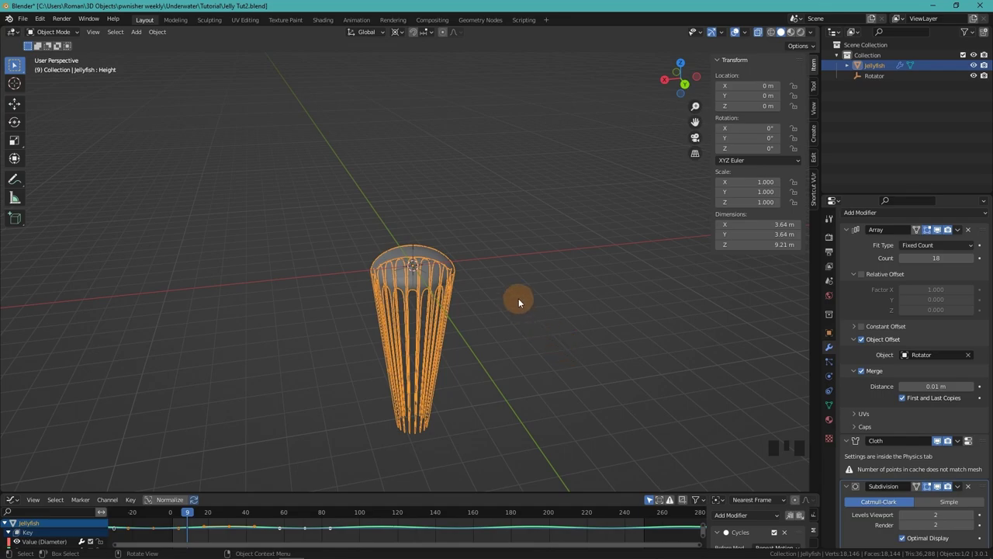
key(space)
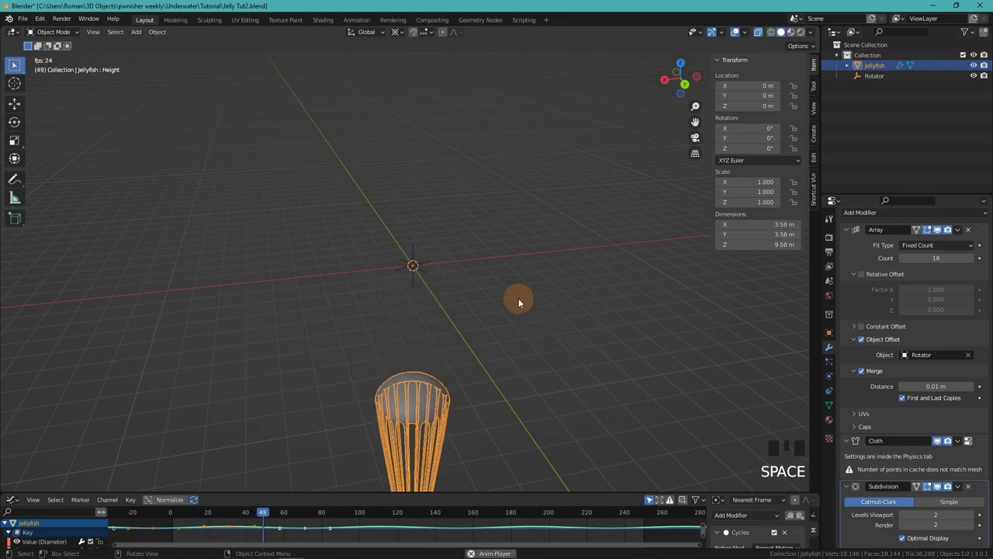
key(space)
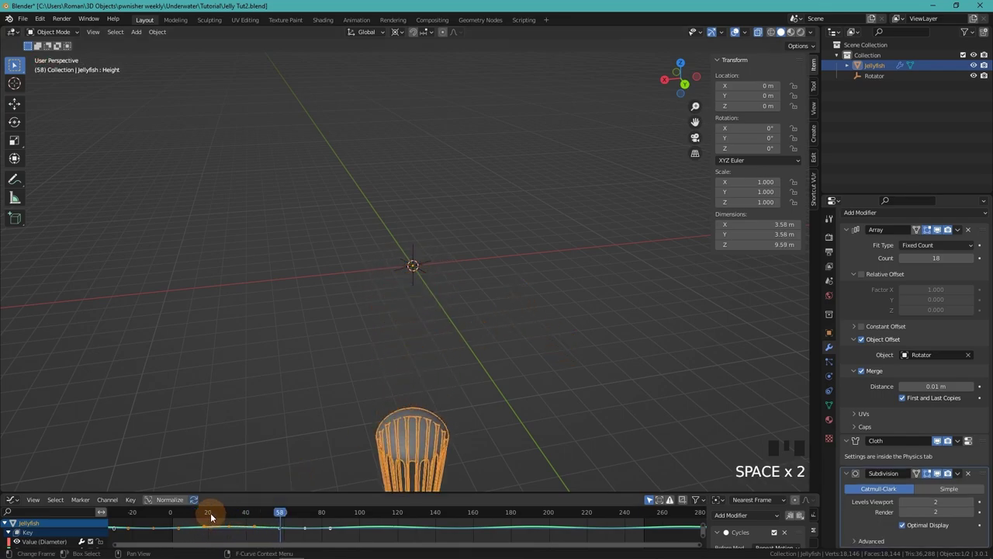
drag(169, 515, 791, 346)
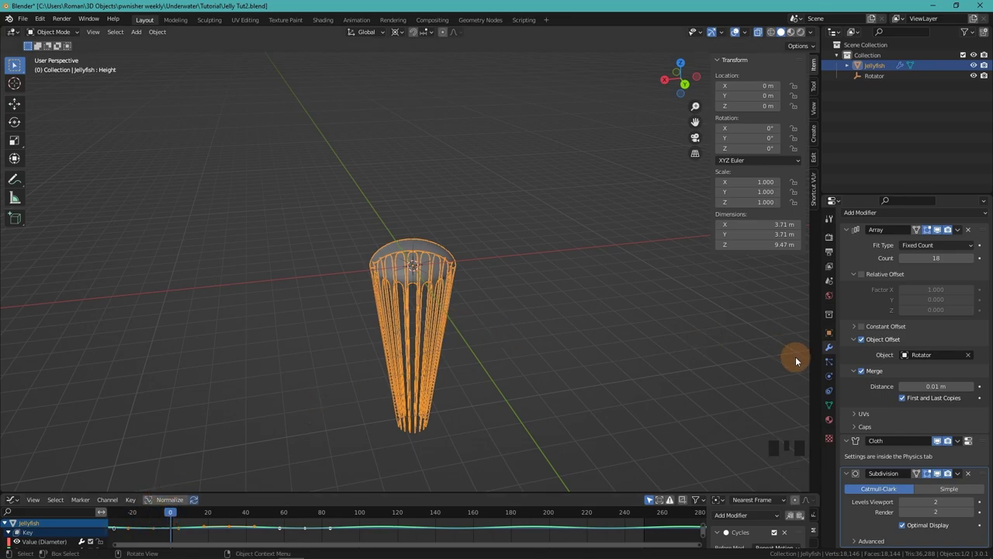
click(833, 405)
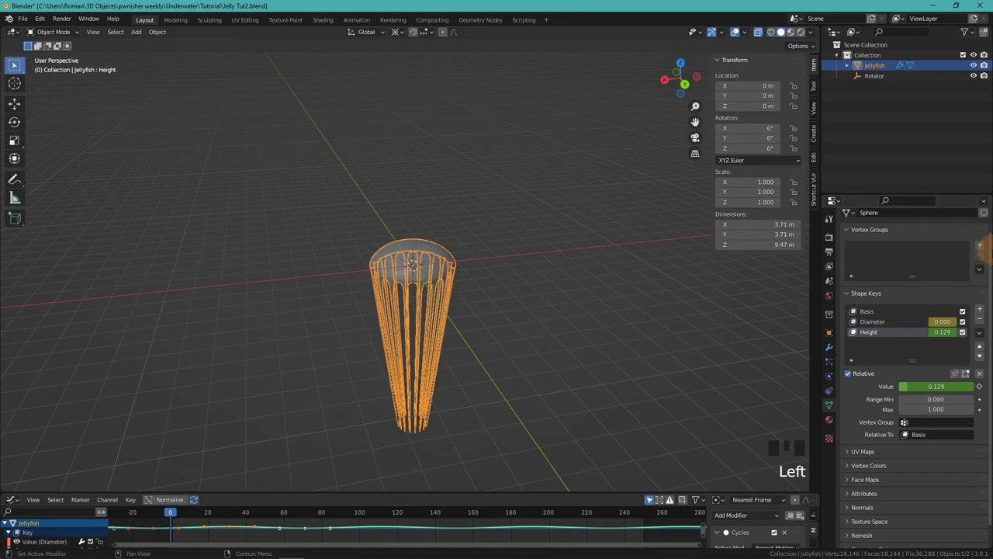
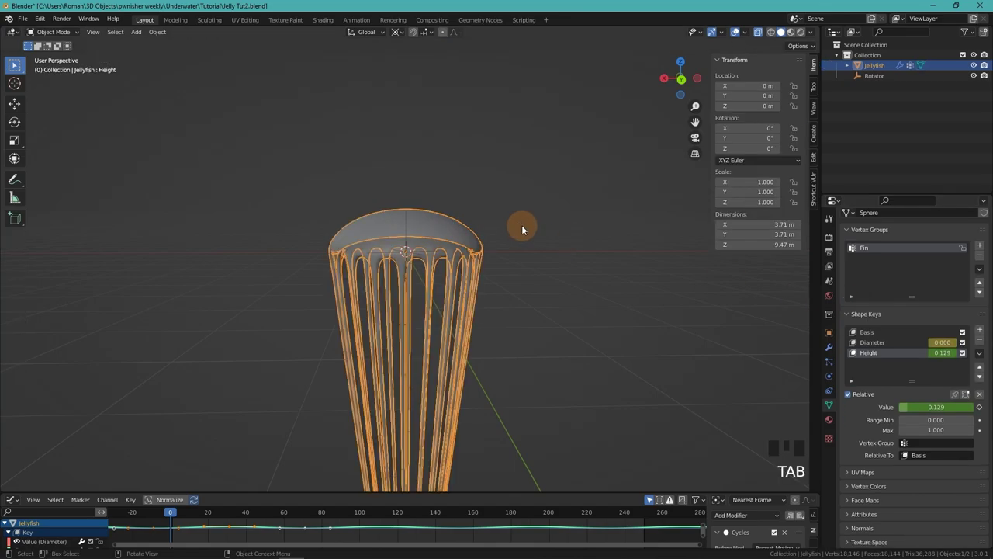
Step: Set the cloth Pin Group to hold the bell, then play to frame 139 with tentacles swinging
scroll(down, 3)
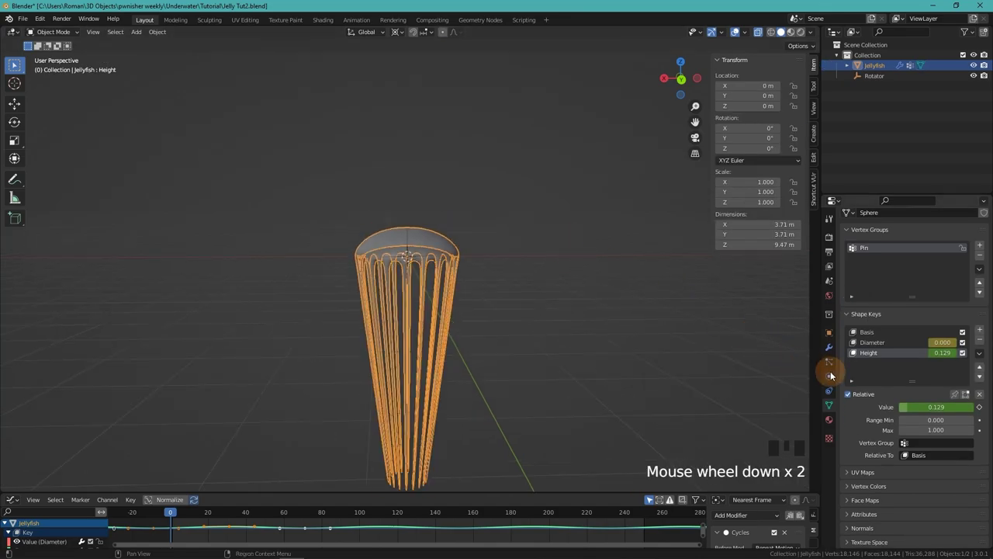
click(835, 373)
scroll(down, 3)
drag(859, 506, 564, 336)
key(space)
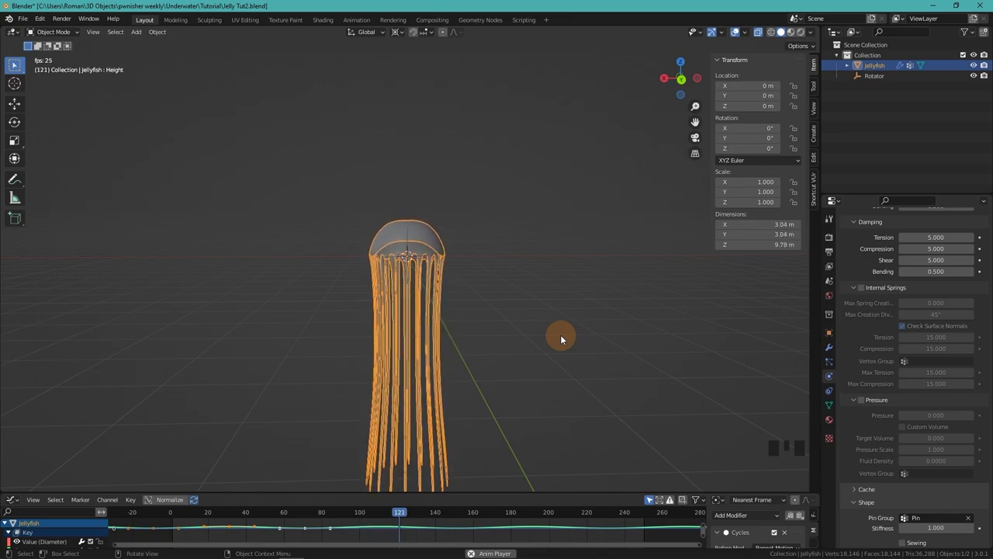
key(space)
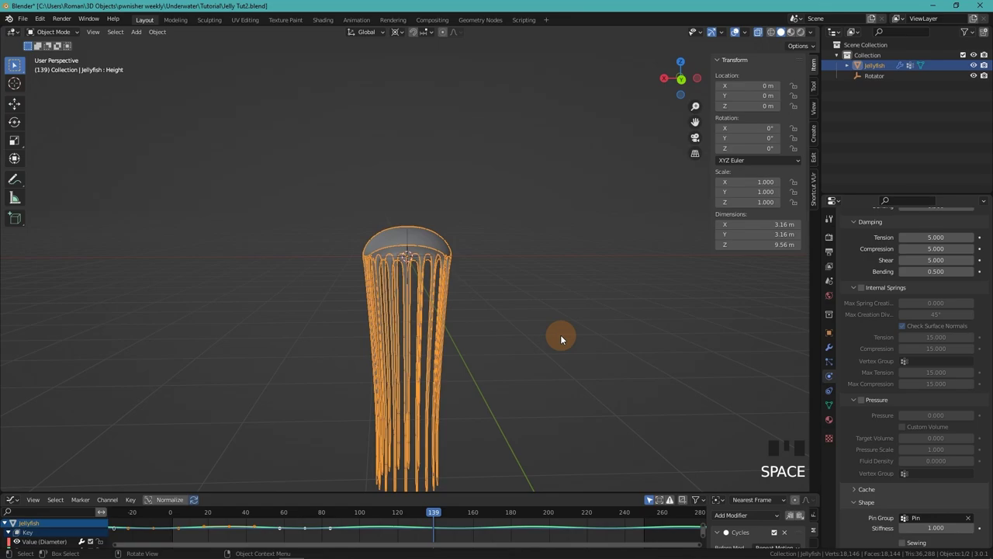
Step: Add a Turbulence force field with raised strength that swirls the tentacles
click(564, 337)
key(shift+a)
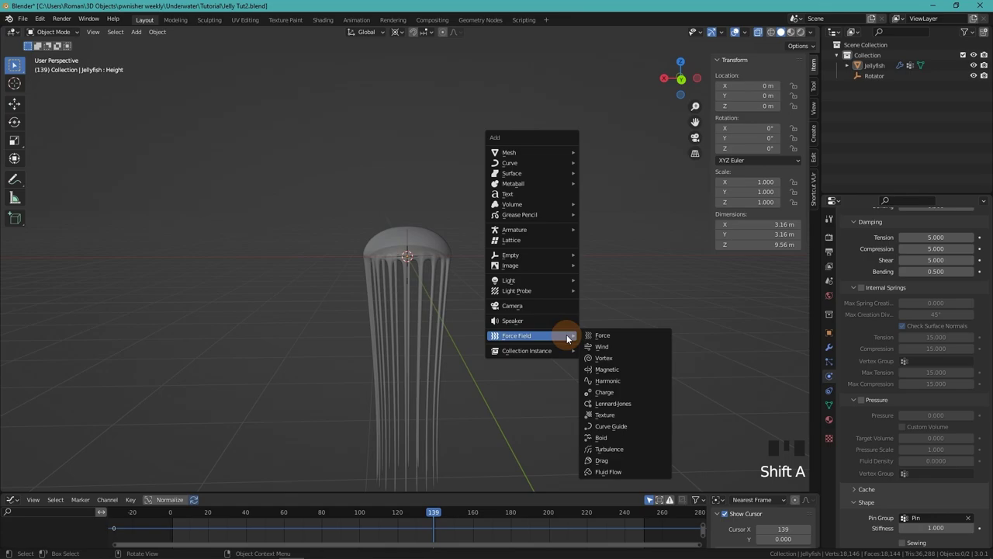
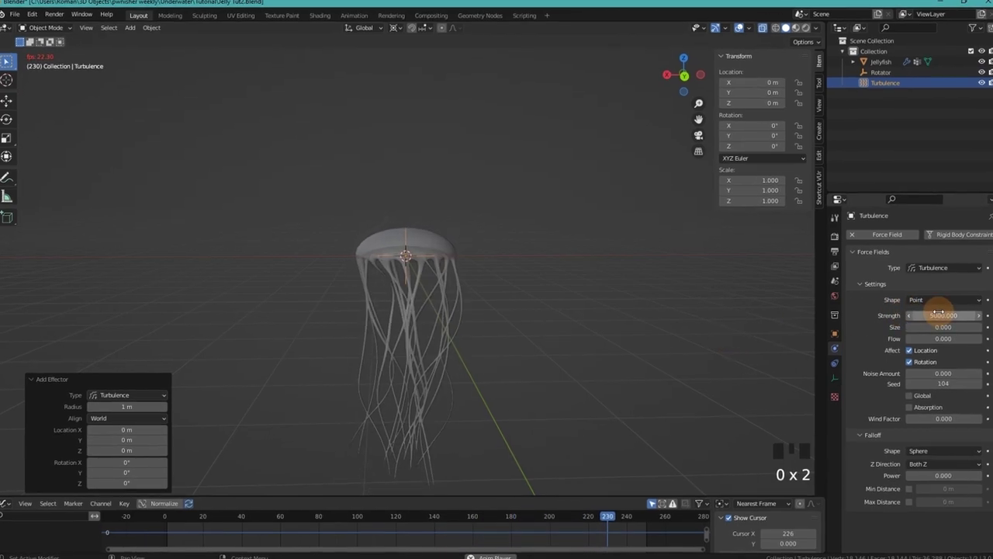
key(space)
Step: Set the jellyfish cloth Speed Multiplier to 0.1, play past frame 214, and rewind to frame 0
click(433, 239)
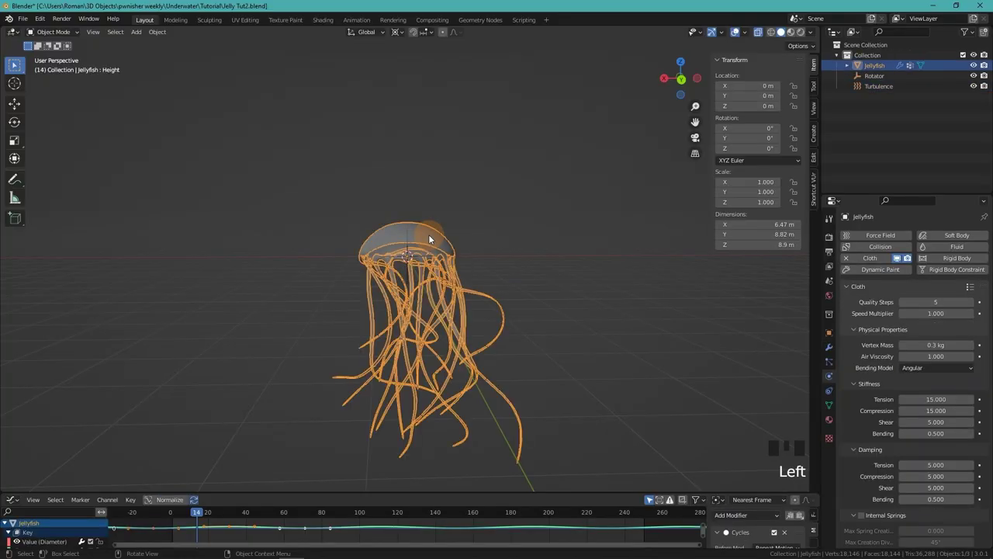
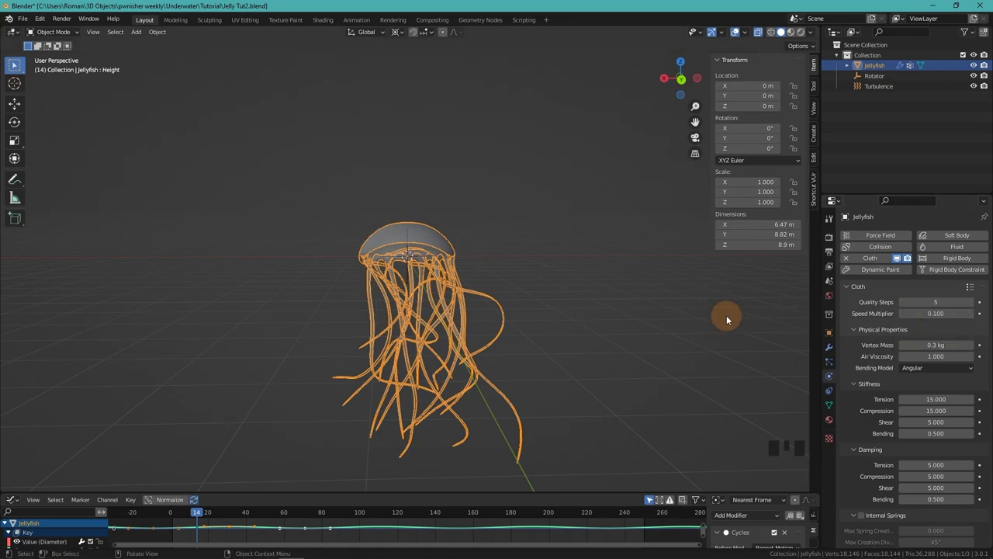
key(space)
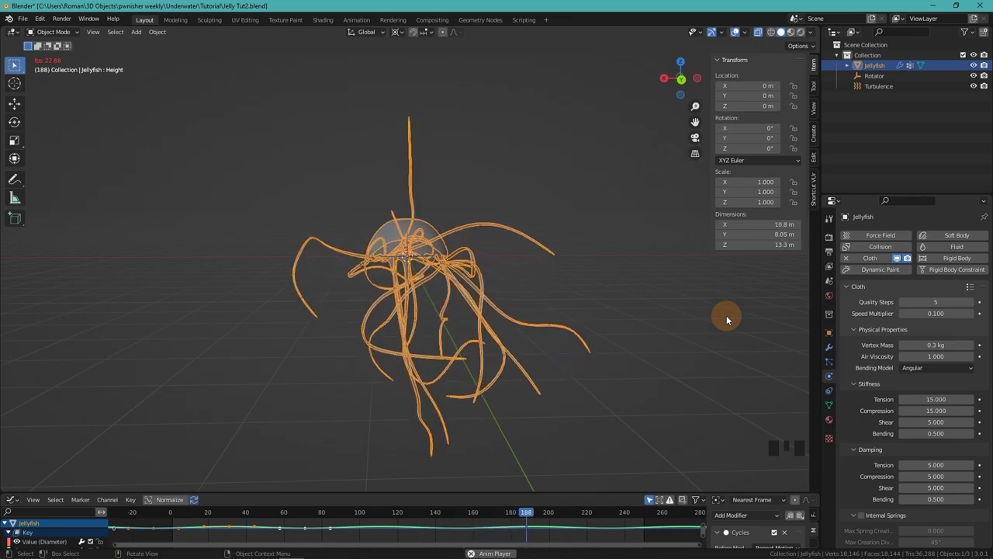
key(space)
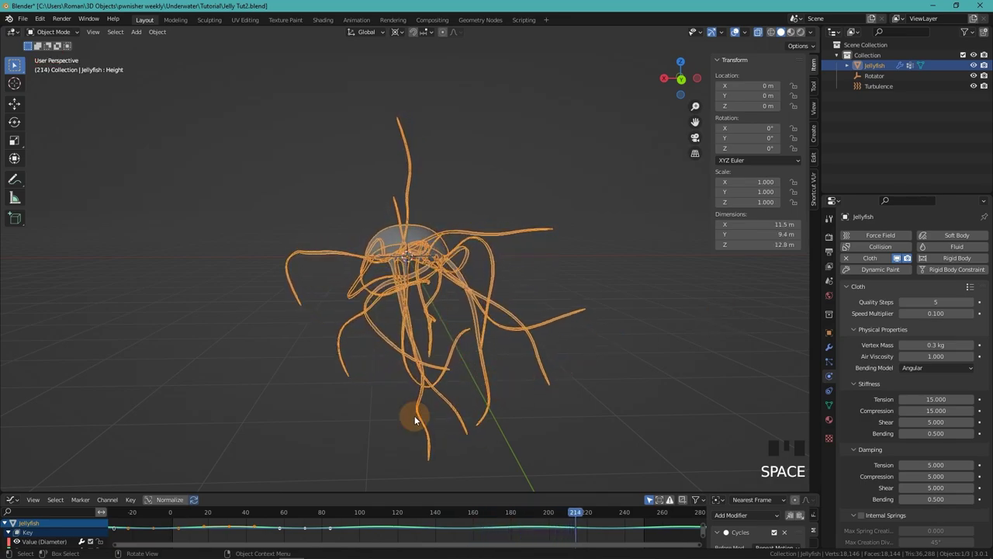
drag(172, 511, 485, 370)
Step: Add a Wind force field lowered about 0.84 m into the bell with Strength 2000, then play to frame 73
key(shift+a)
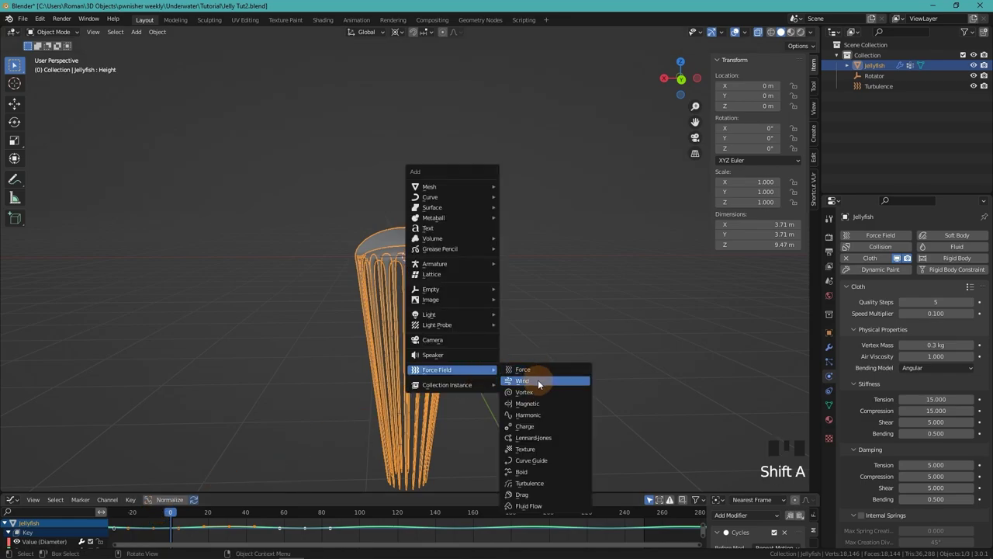
key(g)
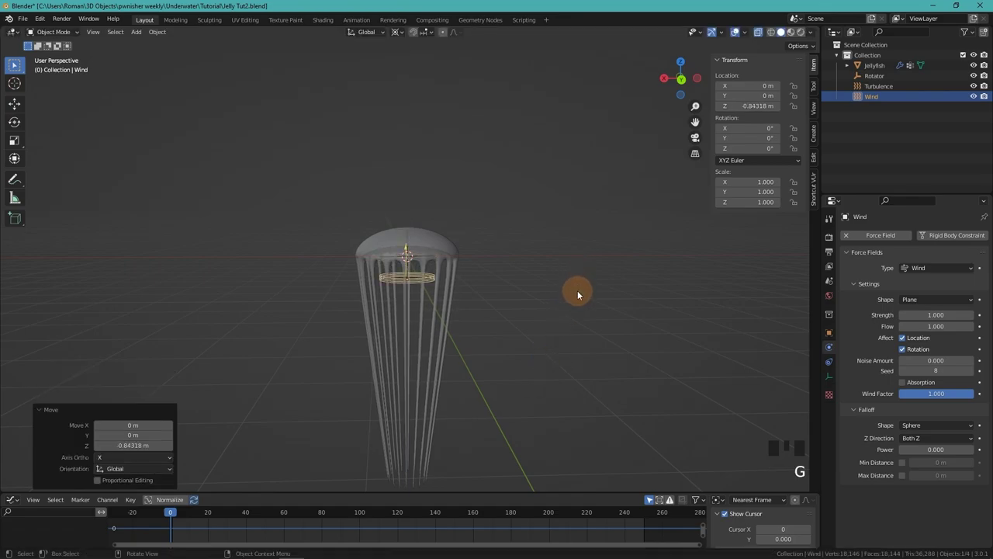
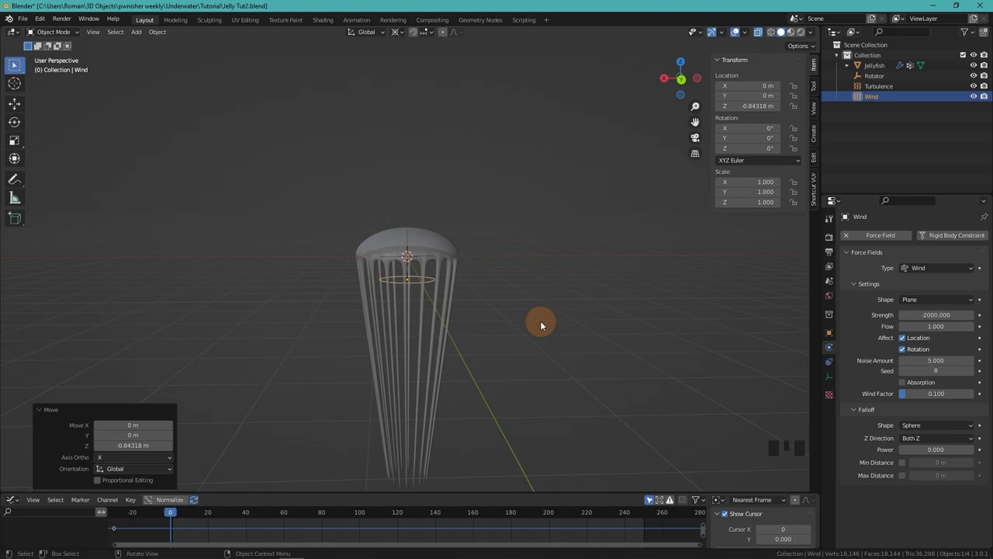
drag(546, 318, 548, 292)
Step: Keyframe the Wind strength into a repeating sine-wave F-curve and return near the start
key(space)
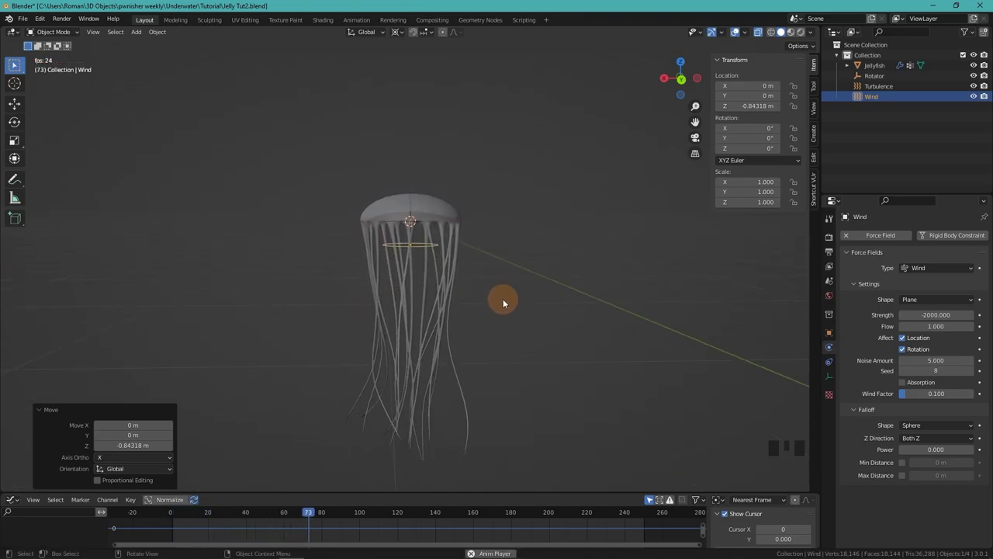
key(space)
click(440, 204)
click(239, 512)
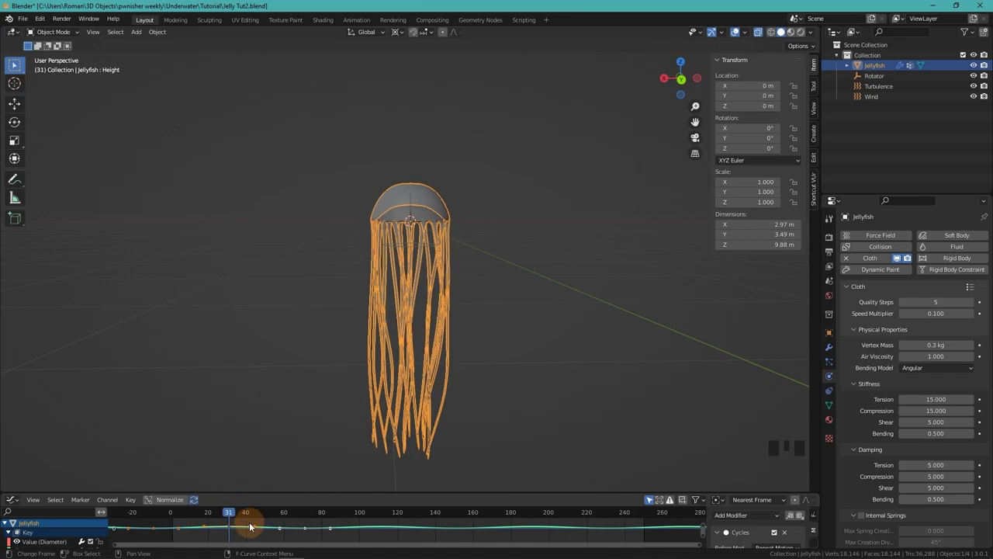
click(419, 247)
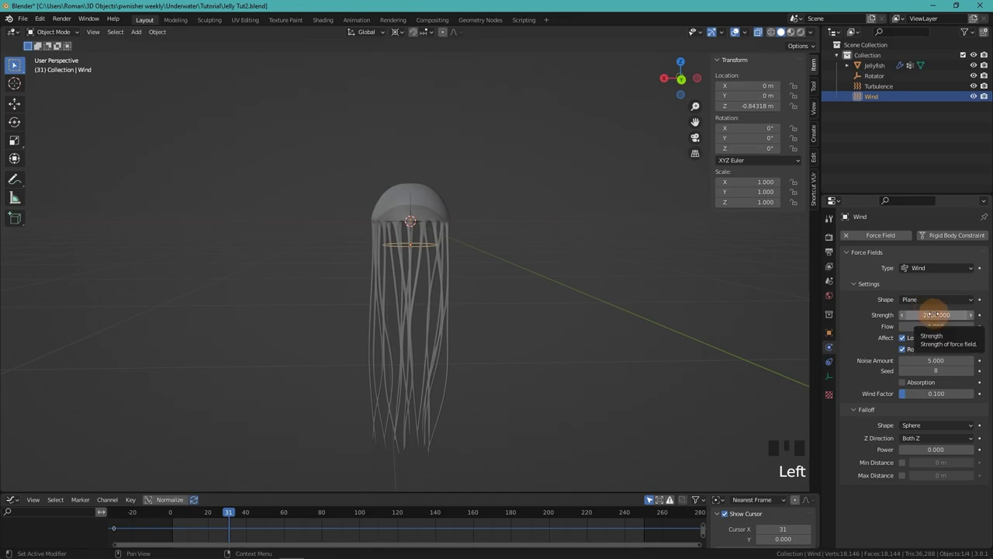
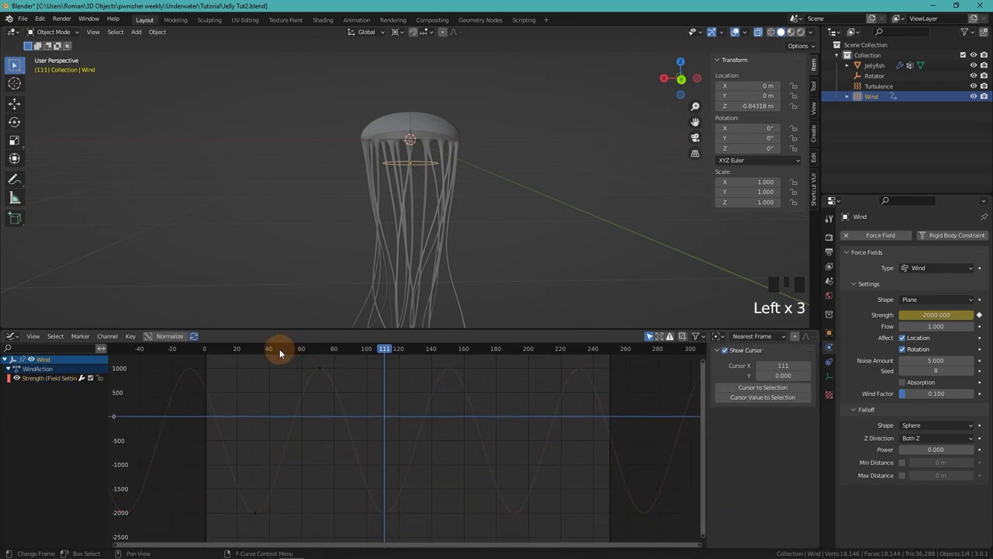
Step: Play the wind-blown tentacle simulation and stop at frame 209
drag(240, 349, 482, 332)
middle_click(482, 332)
key(space)
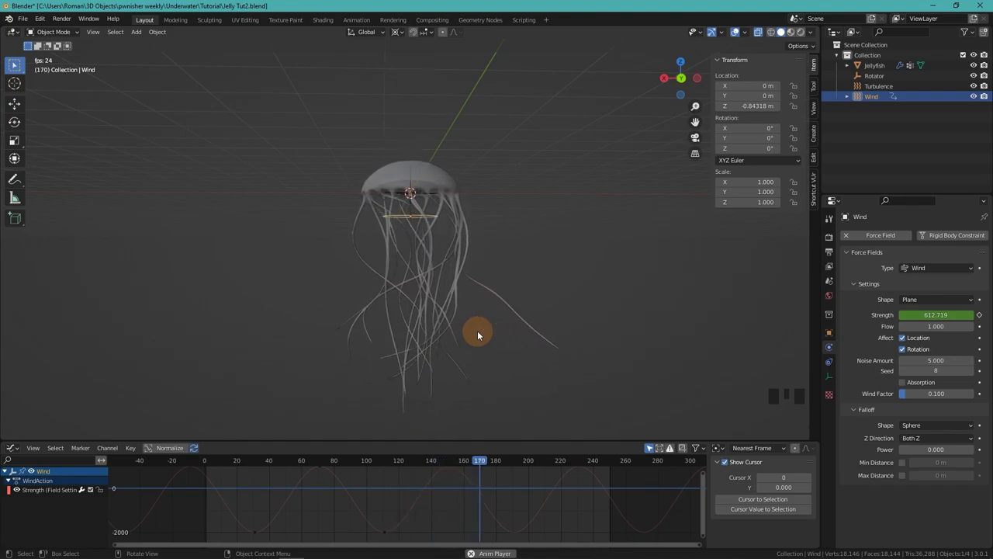
key(space)
Step: Zoom in on the tentacles and reselect the jellyfish
drag(455, 334, 447, 313)
scroll(up, 3)
click(759, 32)
drag(600, 274, 578, 227)
click(578, 227)
right_click(578, 227)
click(655, 226)
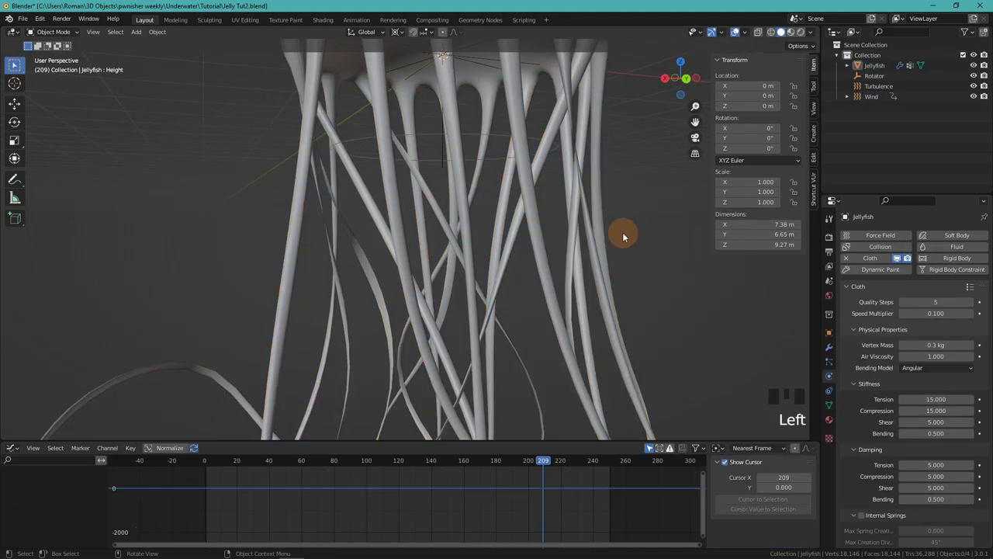
Step: Orbit up under the bell to inspect where the tentacles cross each other
drag(522, 269, 516, 251)
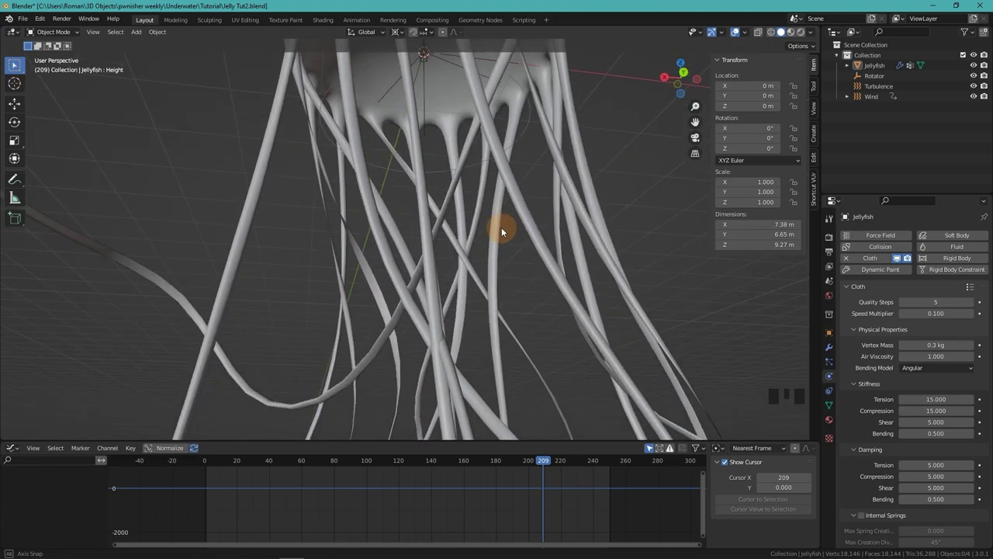
middle_click(280, 333)
scroll(up, 3)
drag(429, 296, 427, 290)
scroll(up, 3)
drag(429, 293, 418, 277)
Step: Adjust the jellyfish cloth Collisions and Self Collisions settings to stop tentacles passing through
click(418, 277)
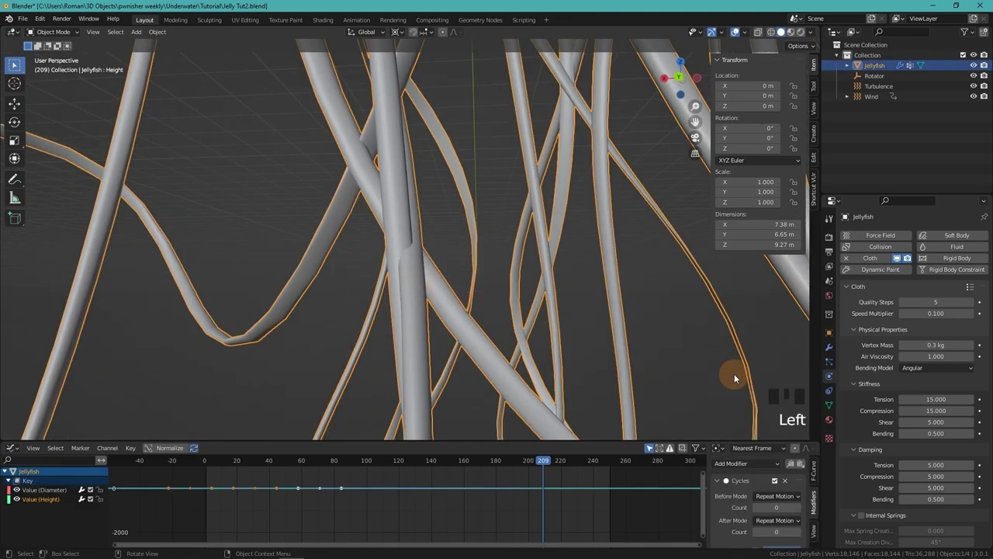
scroll(down, 3)
scroll(up, 3)
scroll(down, 3)
drag(858, 517, 864, 494)
scroll(down, 3)
click(865, 493)
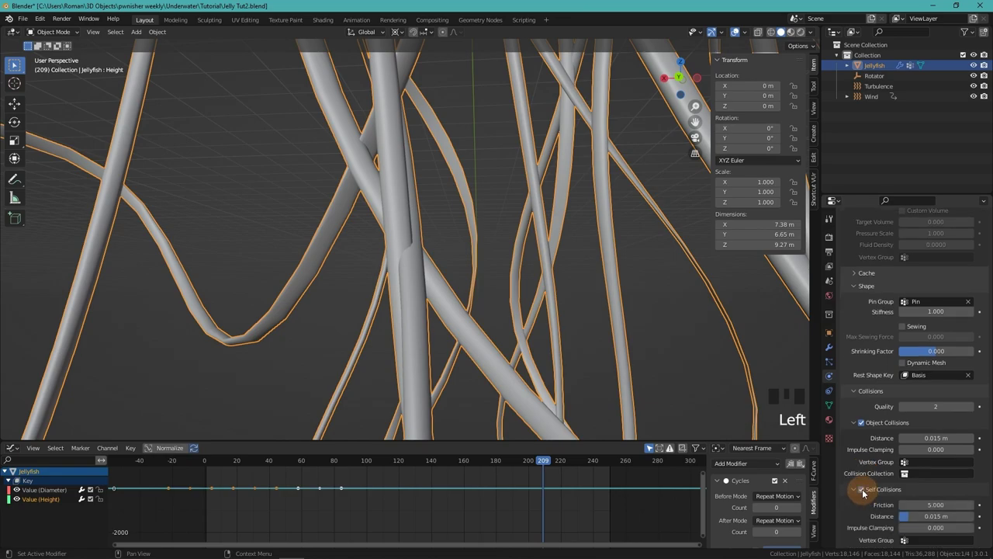
click(863, 423)
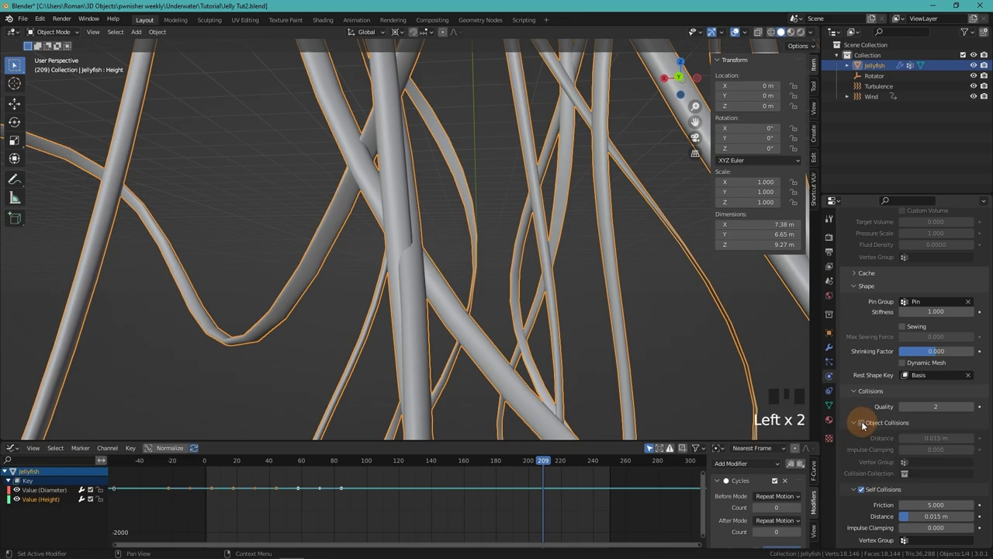
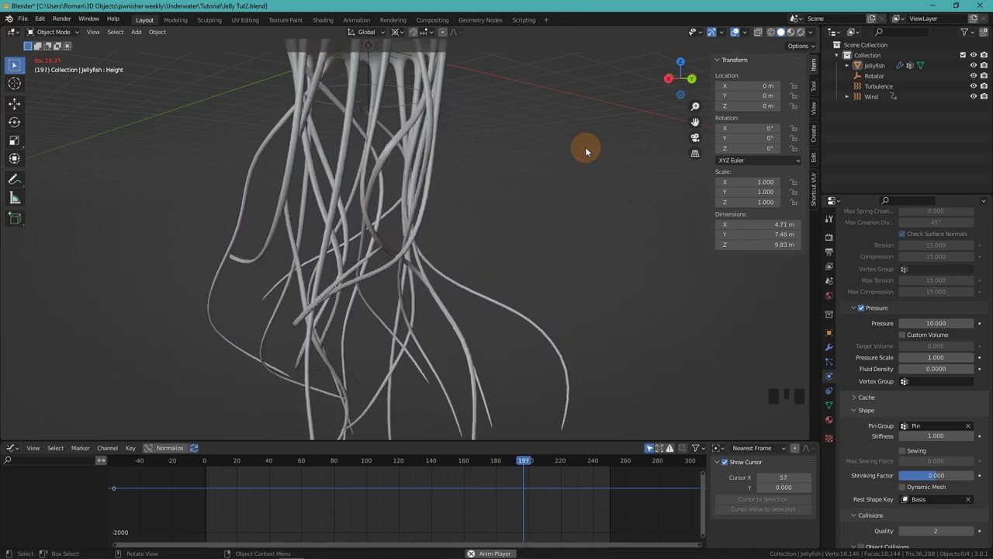
Step: Stop playback at frame 231 and frame the whole jellyfish with tentacles drifting apart
key(space)
scroll(down, 3)
drag(498, 188, 465, 249)
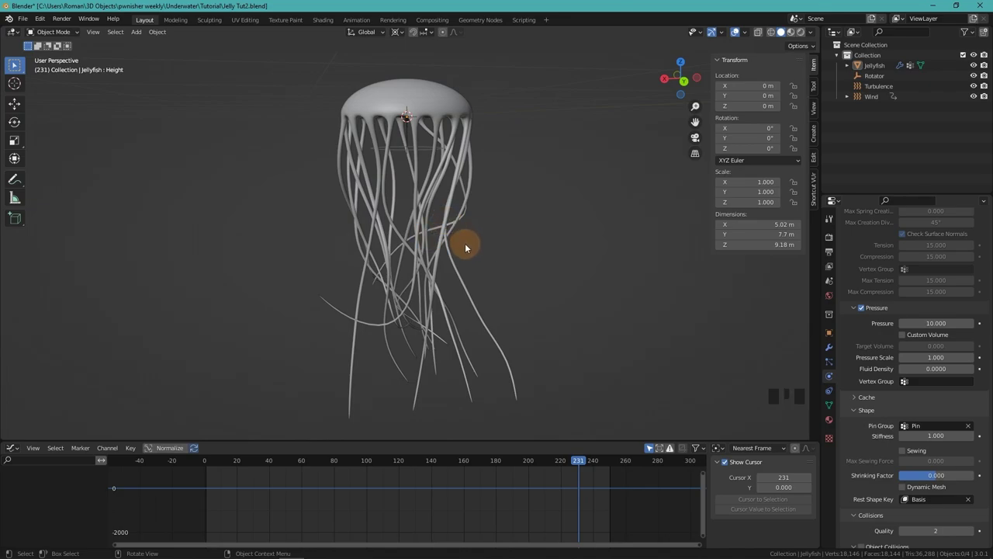
Step: Bake the jellyfish's cloth simulation into the cache
click(462, 163)
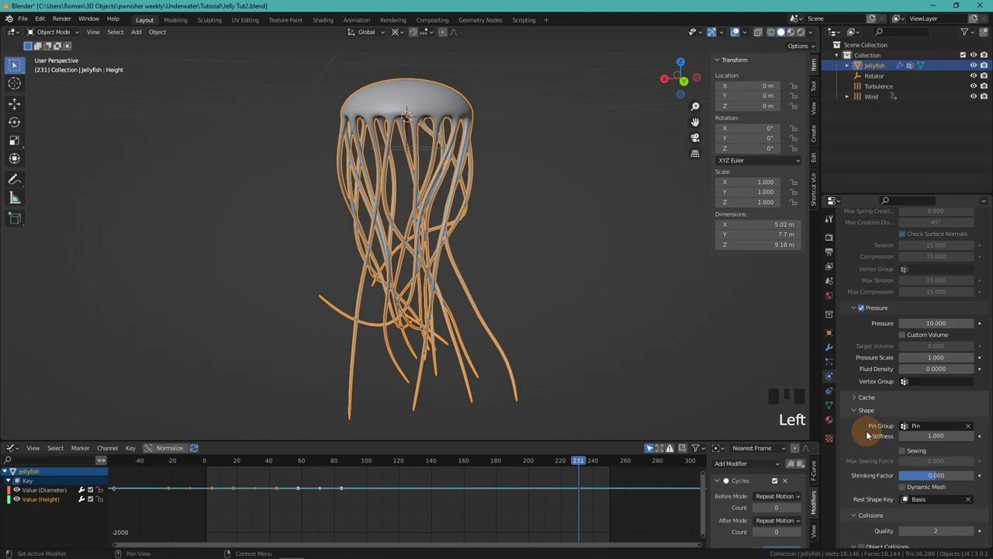
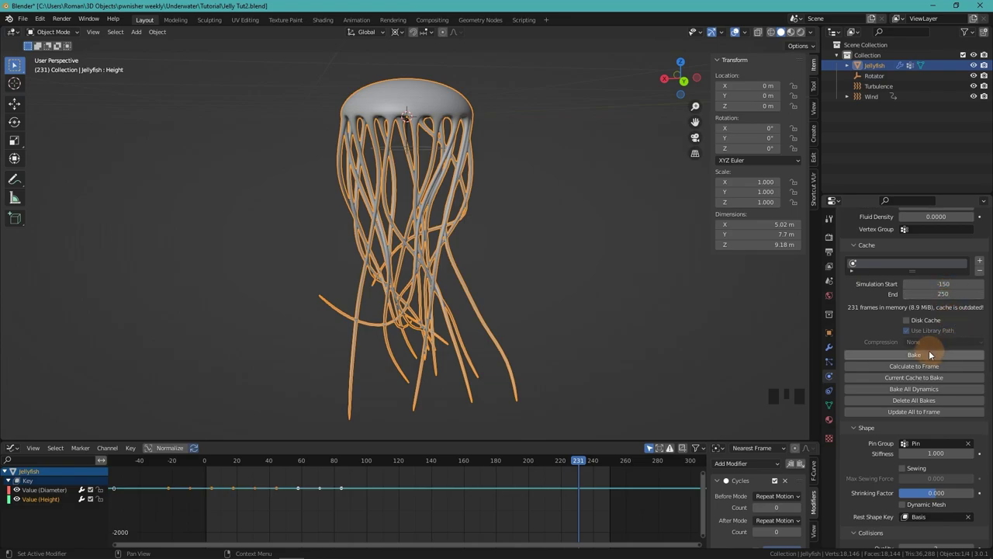
drag(930, 353, 573, 288)
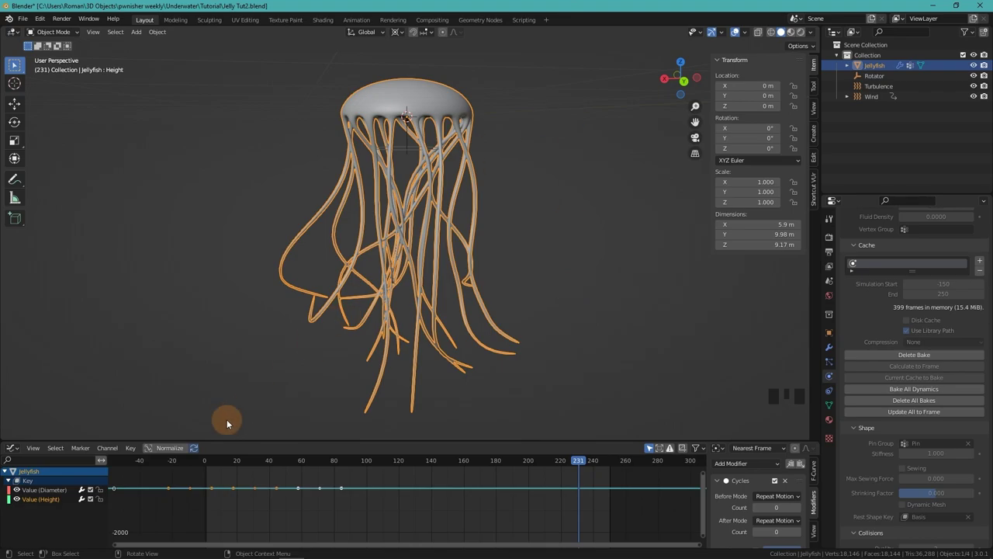
Step: Deselect the jellyfish and play back the baked tentacle motion
click(193, 463)
scroll(down, 3)
drag(466, 267, 478, 263)
key(space)
click(602, 245)
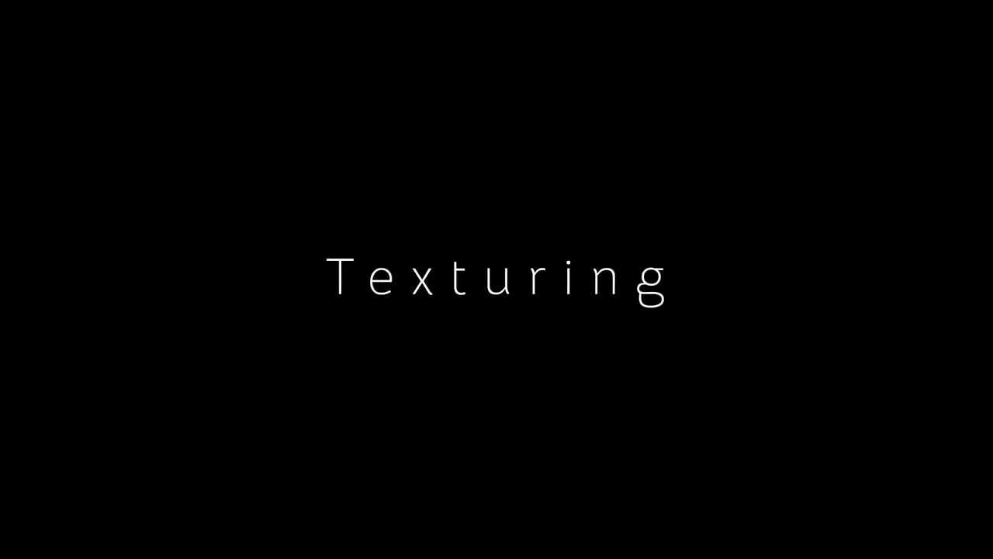
Step: Switch to the Shading workspace to start texturing the jellyfish
click(321, 27)
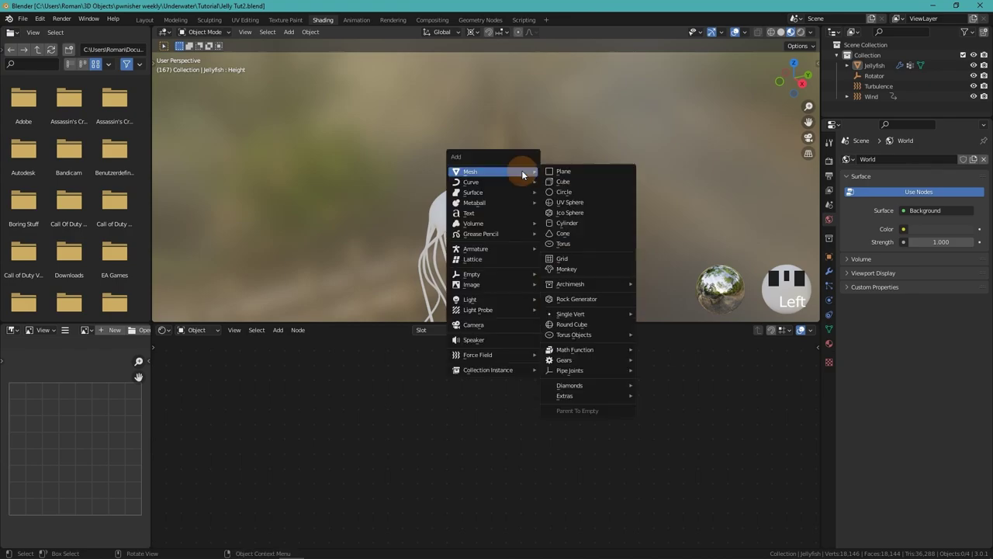
Step: Add a Sun light and rotate and move it into place above the scene
key(shift+a)
key(r)
key(r)
key(g)
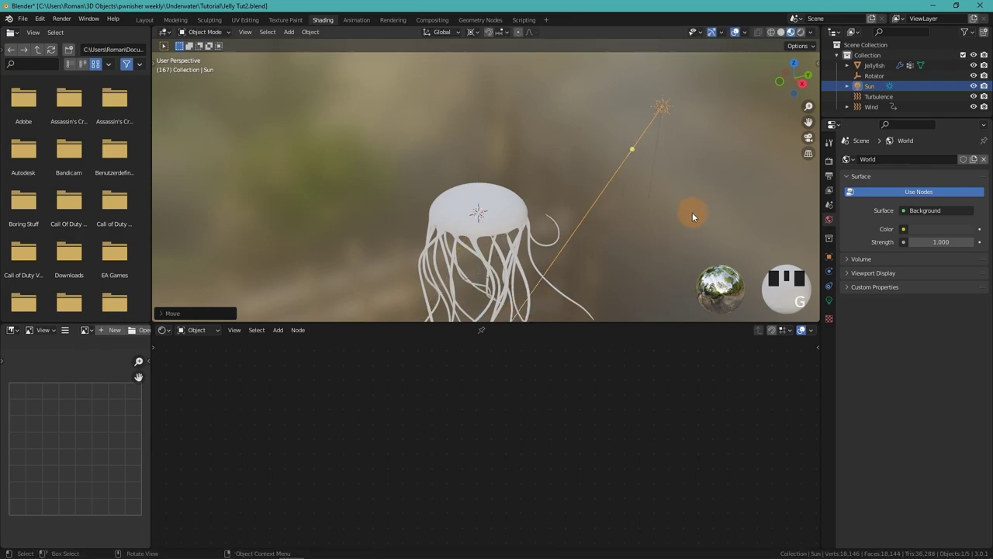
key(g)
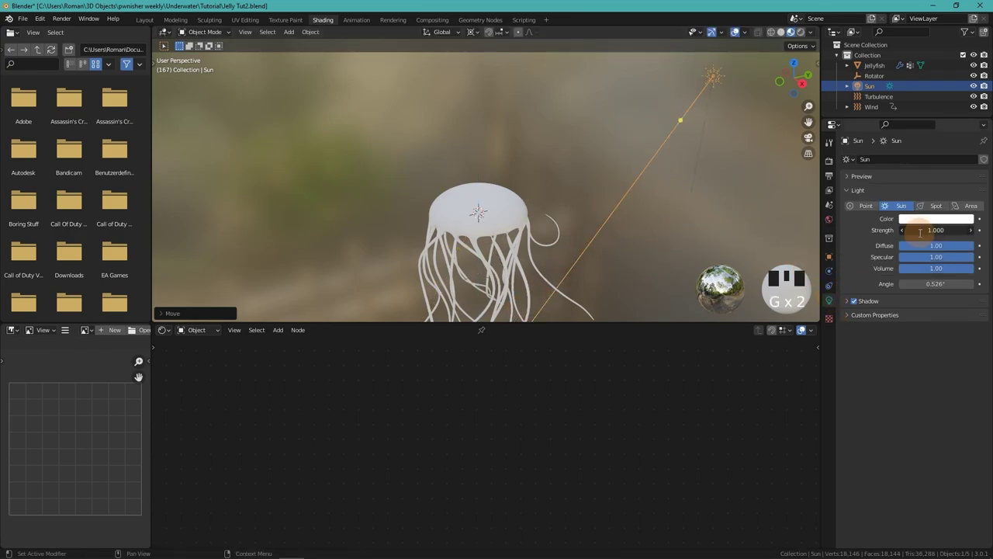
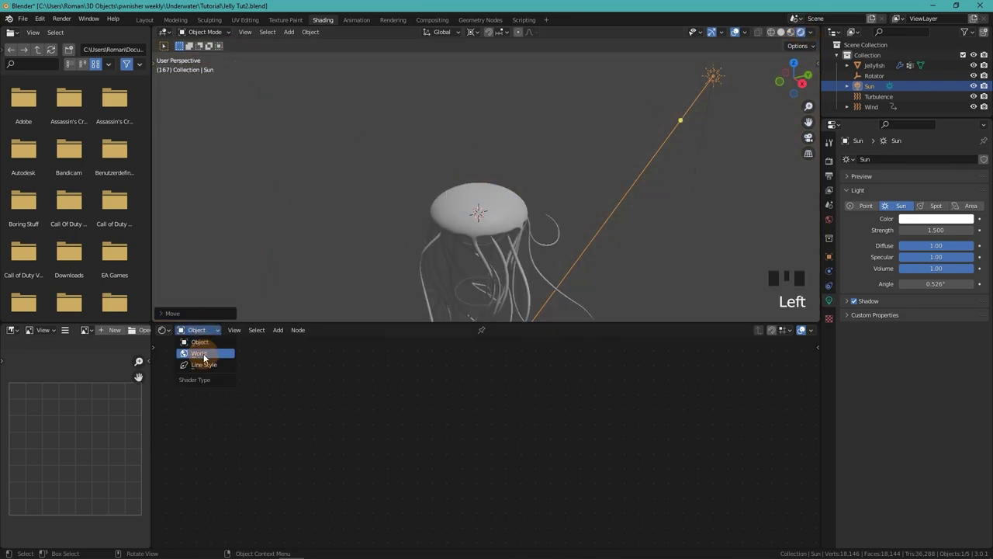
Step: Give the World a dark background with a blue Volume Scatter feeding the Volume output
click(478, 273)
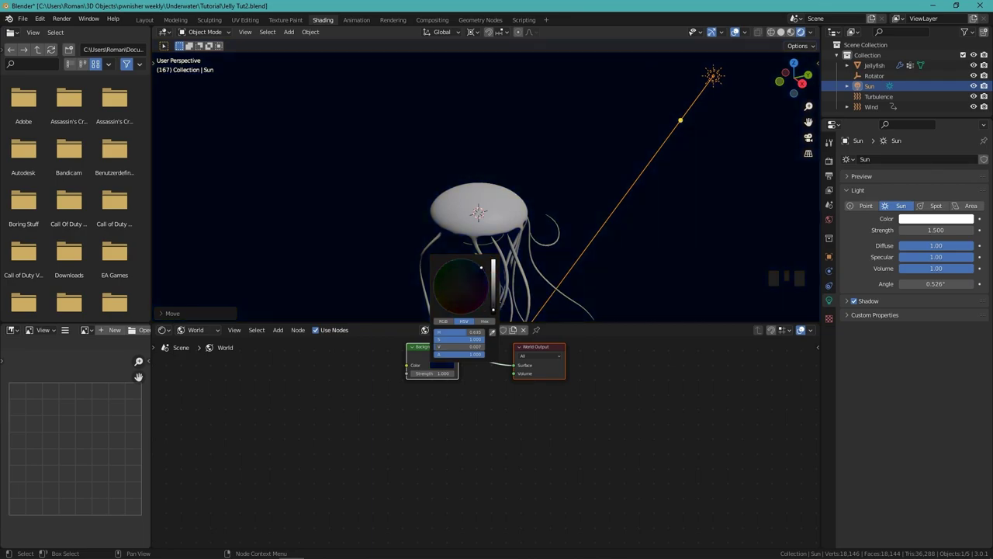
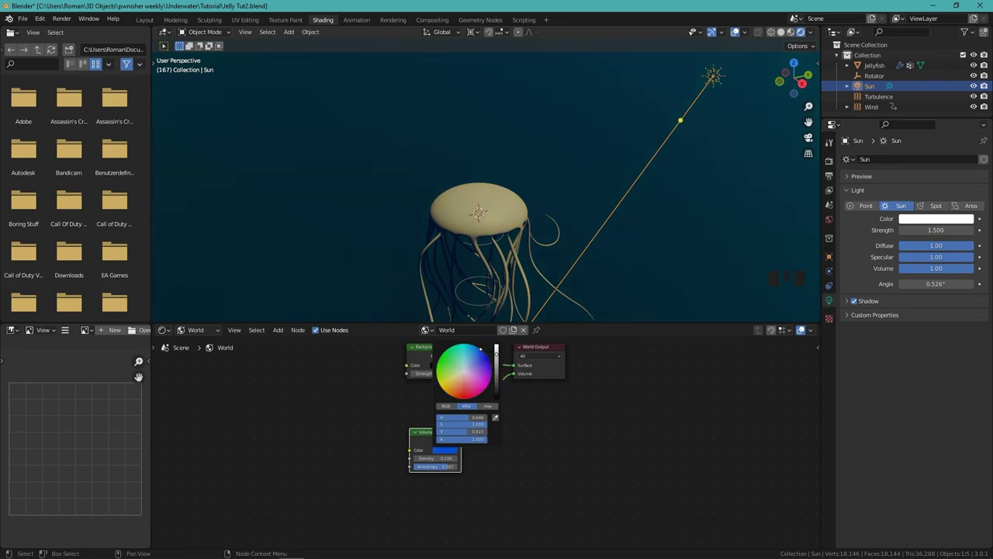
click(661, 225)
drag(635, 222, 674, 181)
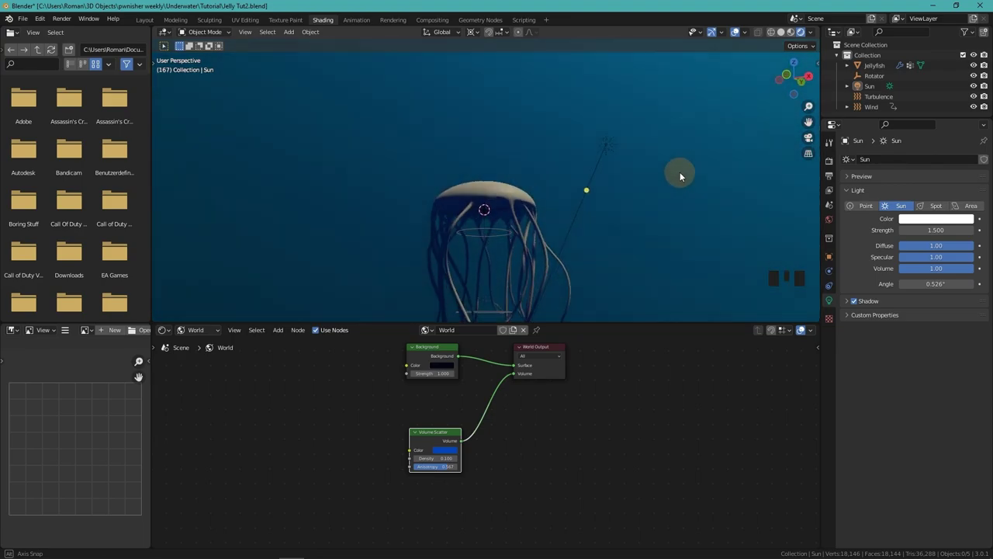
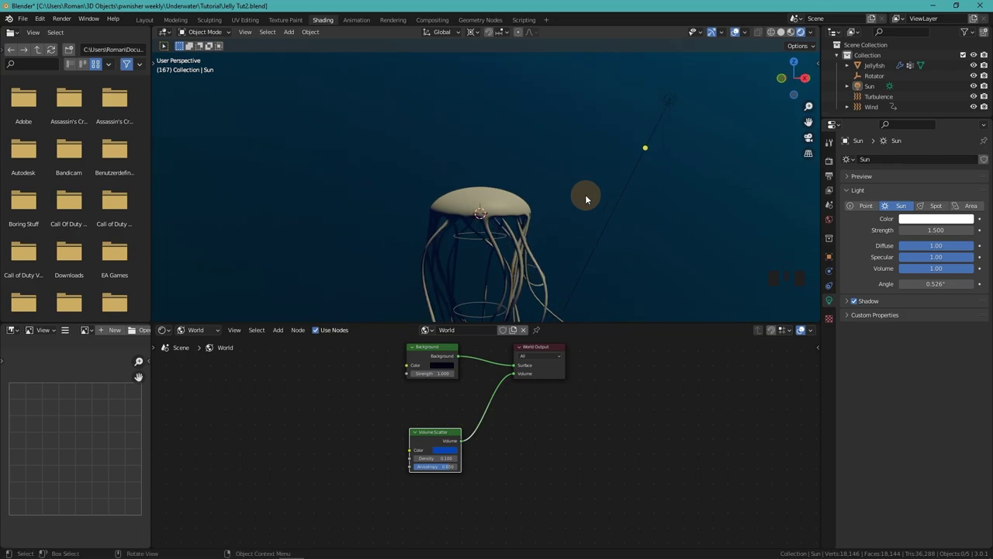
Step: Edit the jellyfish's own material nodes, building the Voronoi/Fresnel/ColorRamp Jellyfish material
click(526, 203)
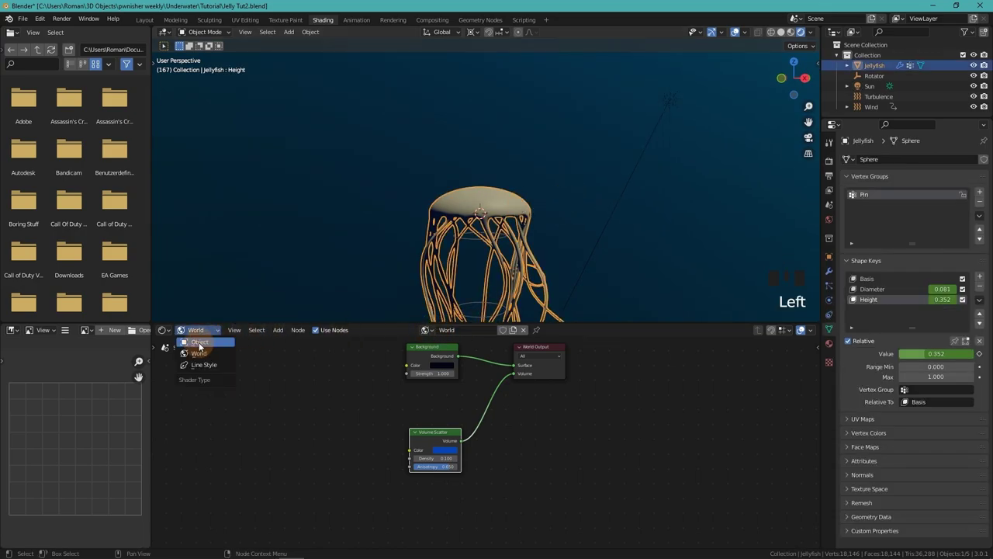
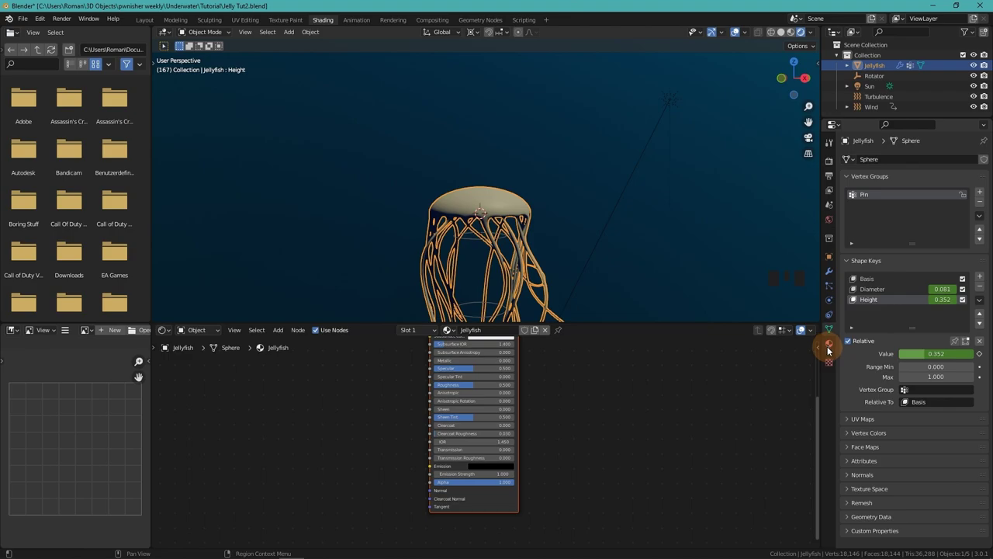
click(832, 346)
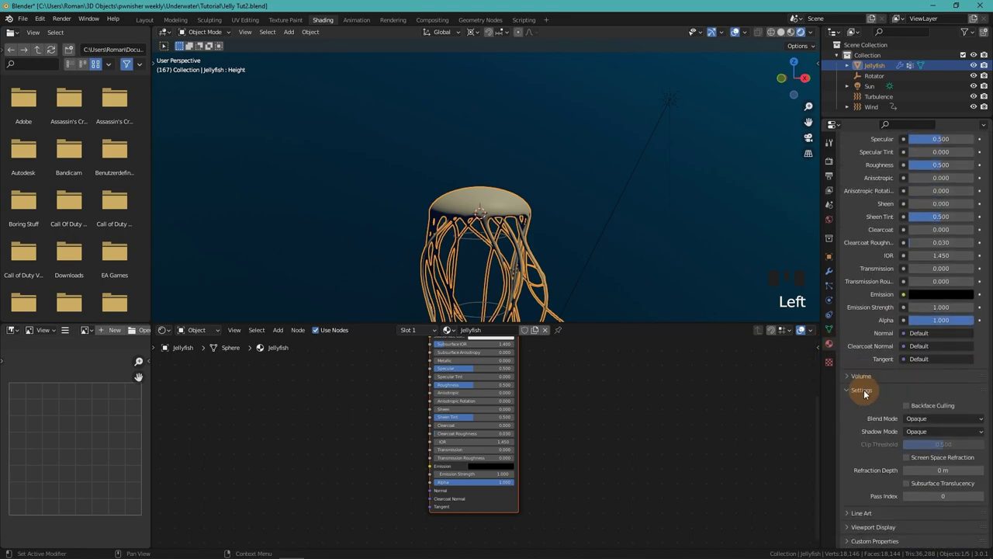
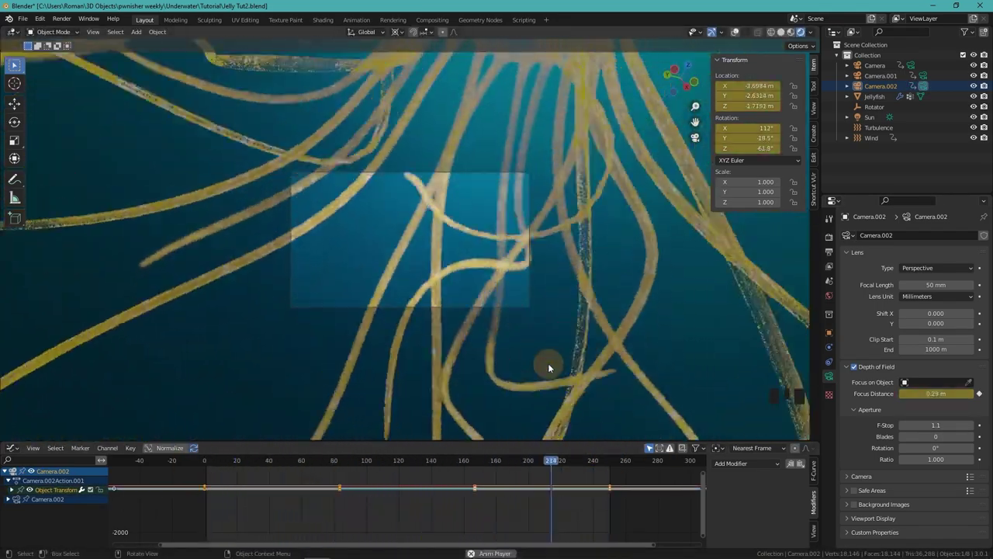
Step: Stop animation playback before setting the render output location
key(space)
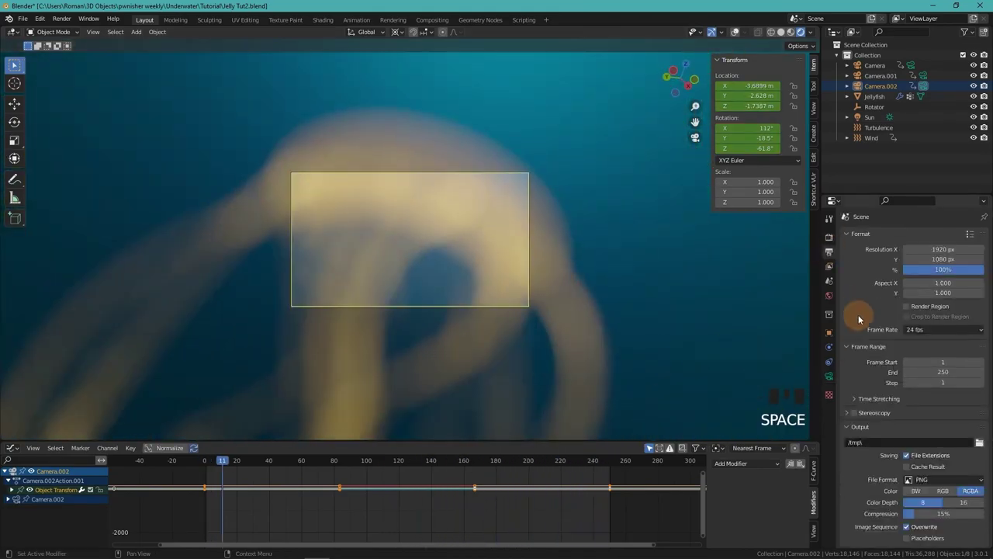